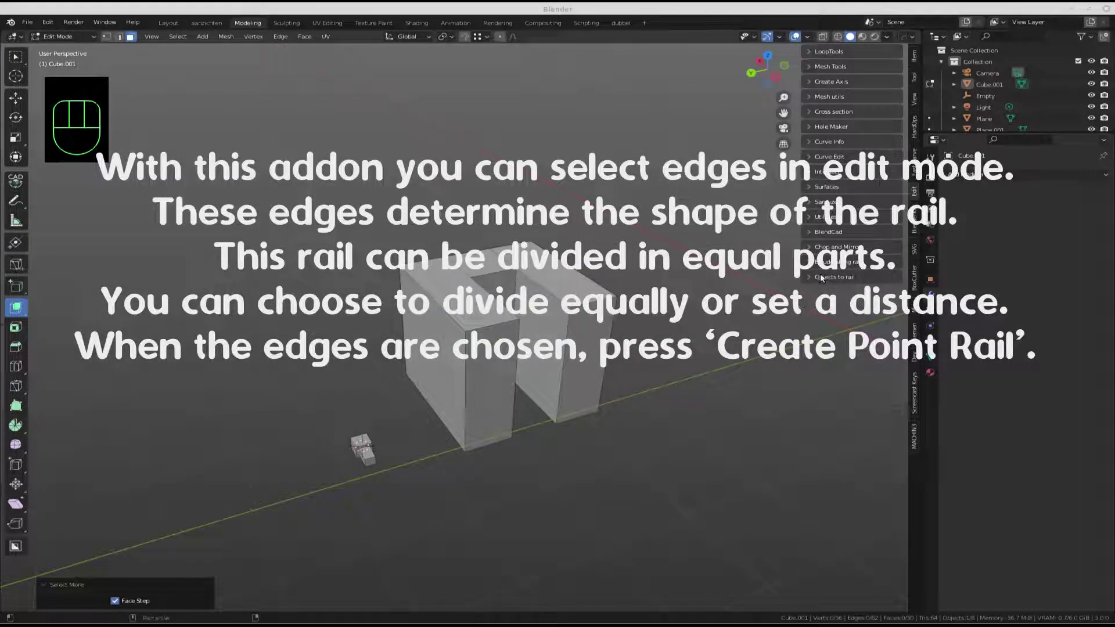
# - With the Objects to rail panel shown, start an edge-mode selection at one end of the U-shaped block
pyautogui.click(824, 277)
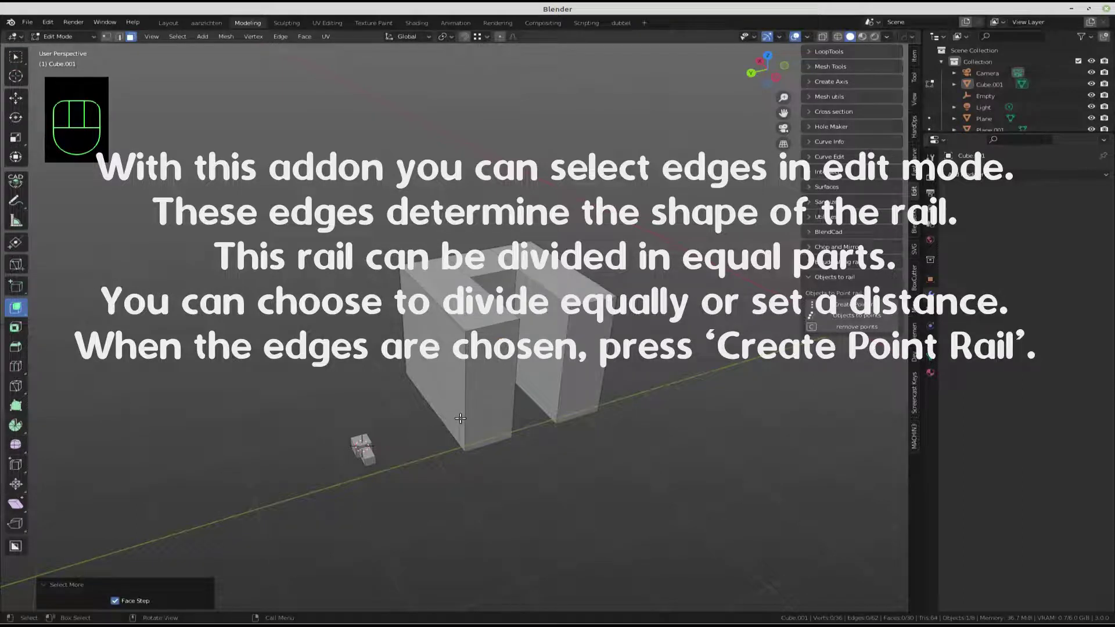
pyautogui.press('2')
pyautogui.click(463, 411)
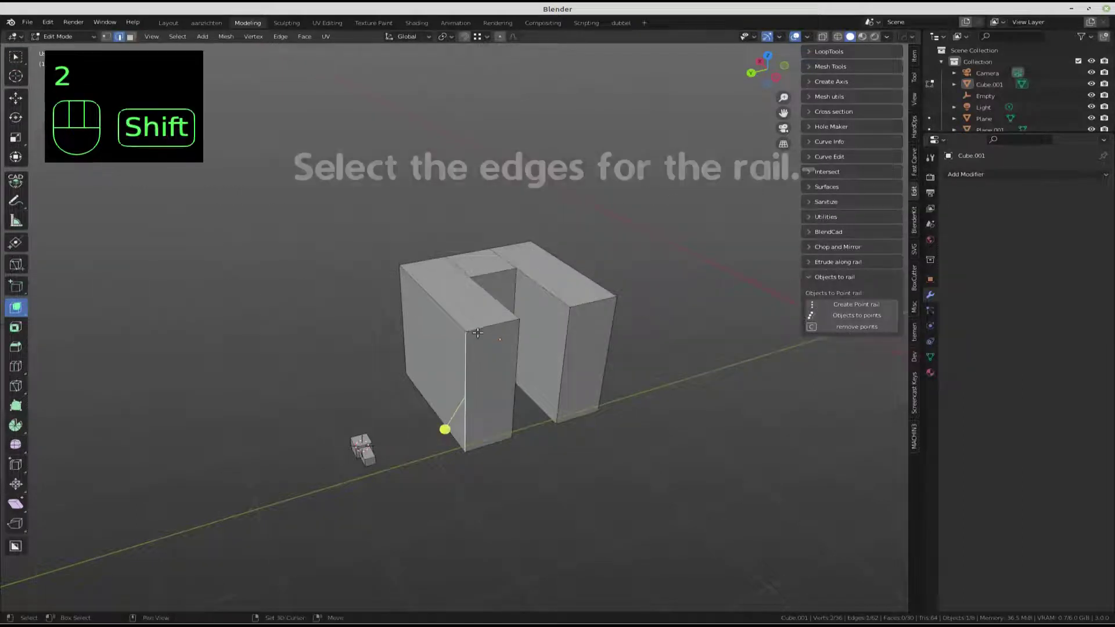
pyautogui.click(496, 301)
# - Extend the selected edge chain over the top of the block to form the full rail path
pyautogui.click(481, 291)
pyautogui.click(492, 269)
pyautogui.click(543, 283)
pyautogui.click(589, 298)
pyautogui.click(612, 349)
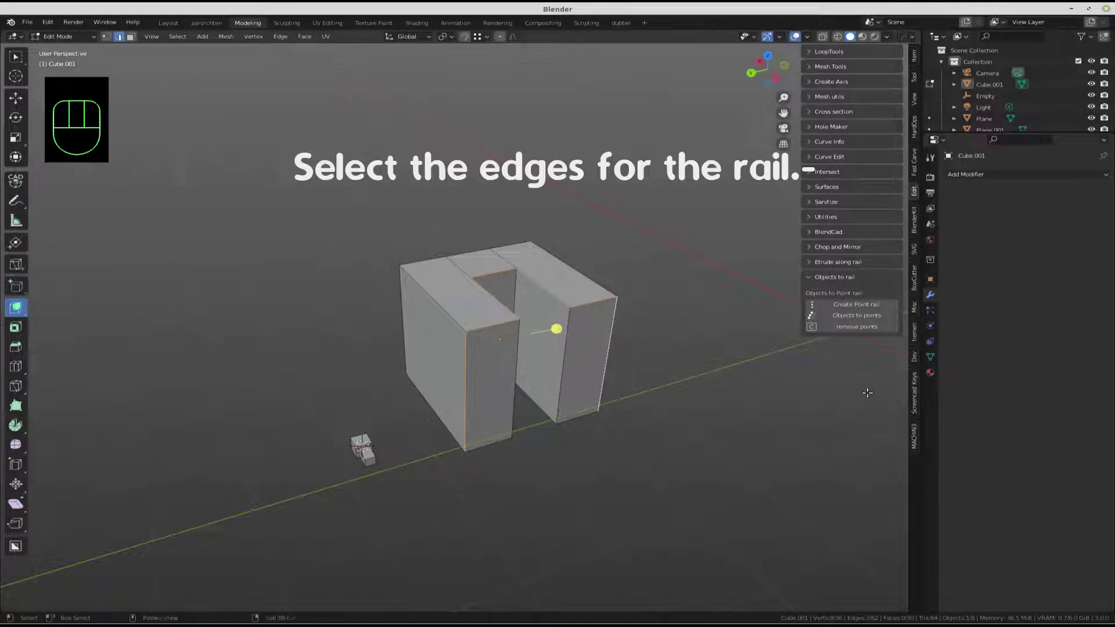
# - Create the point rail from the selected edges and tick Turn around to flip its start
pyautogui.click(861, 306)
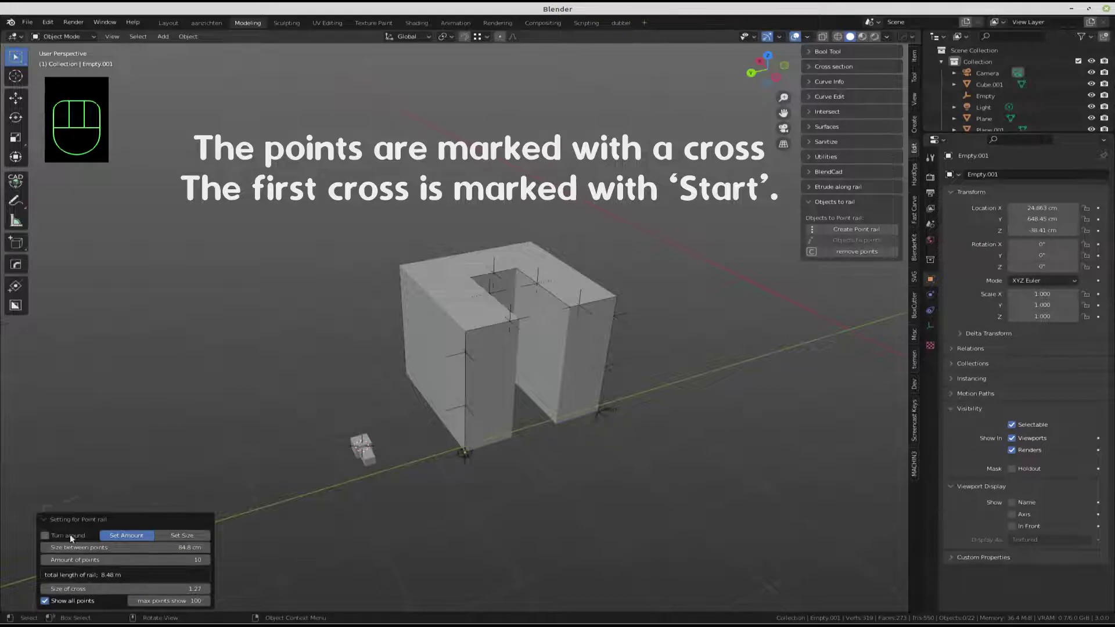
pyautogui.click(47, 537)
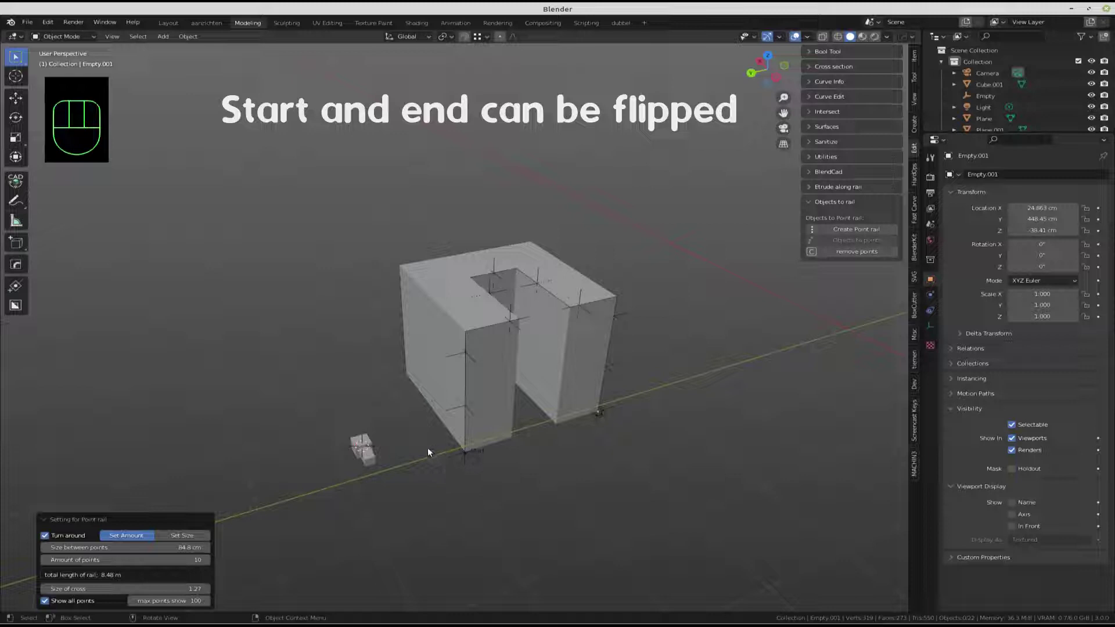
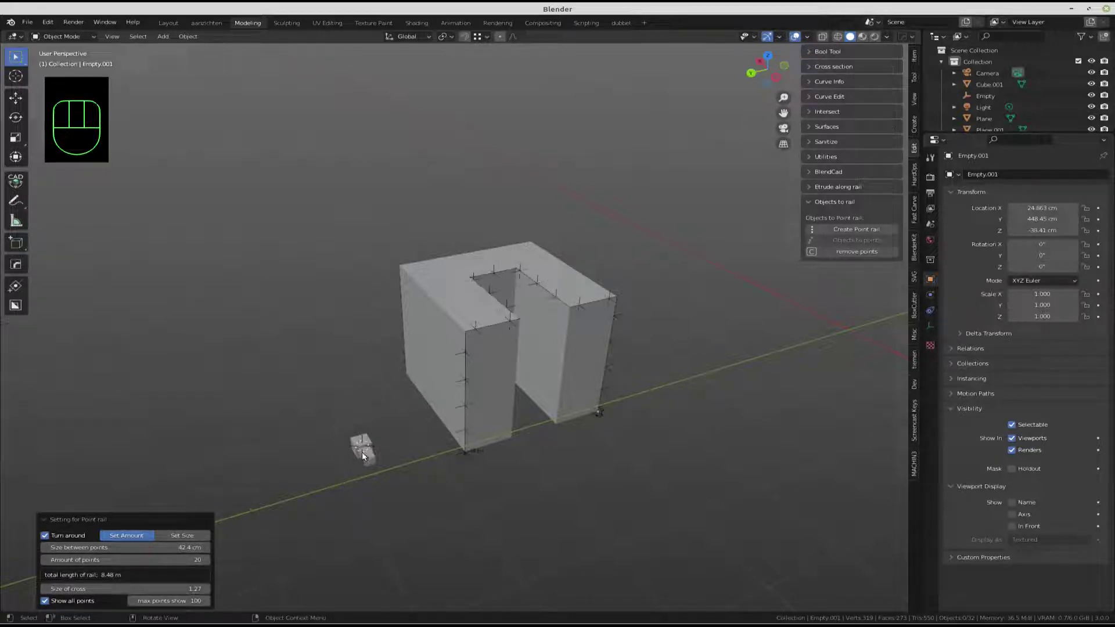
# - Copy the small block onto every rail point, inspect the result, then delete the copies
pyautogui.click(374, 456)
pyautogui.press('Tab')
pyautogui.press('l')
pyautogui.press('1')
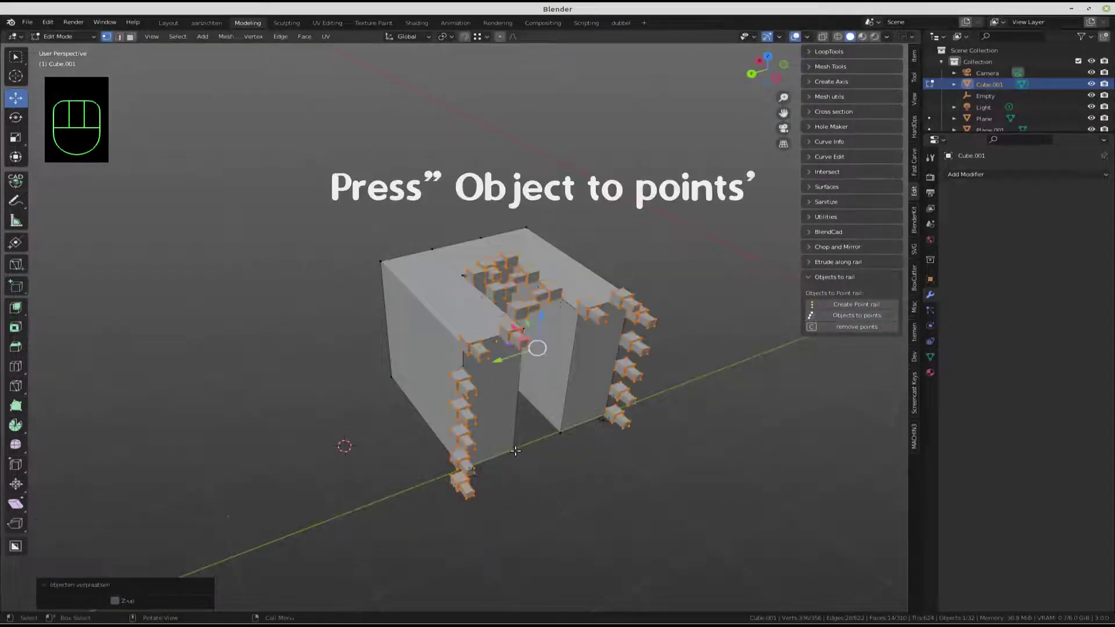
pyautogui.moveTo(472, 384); pyautogui.dragTo(511, 436)
pyautogui.press('Delete')
# - Add a UV sphere, place it at every rail point and scale the spheres down
pyautogui.rightClick(308, 538)
pyautogui.press('shift+a')
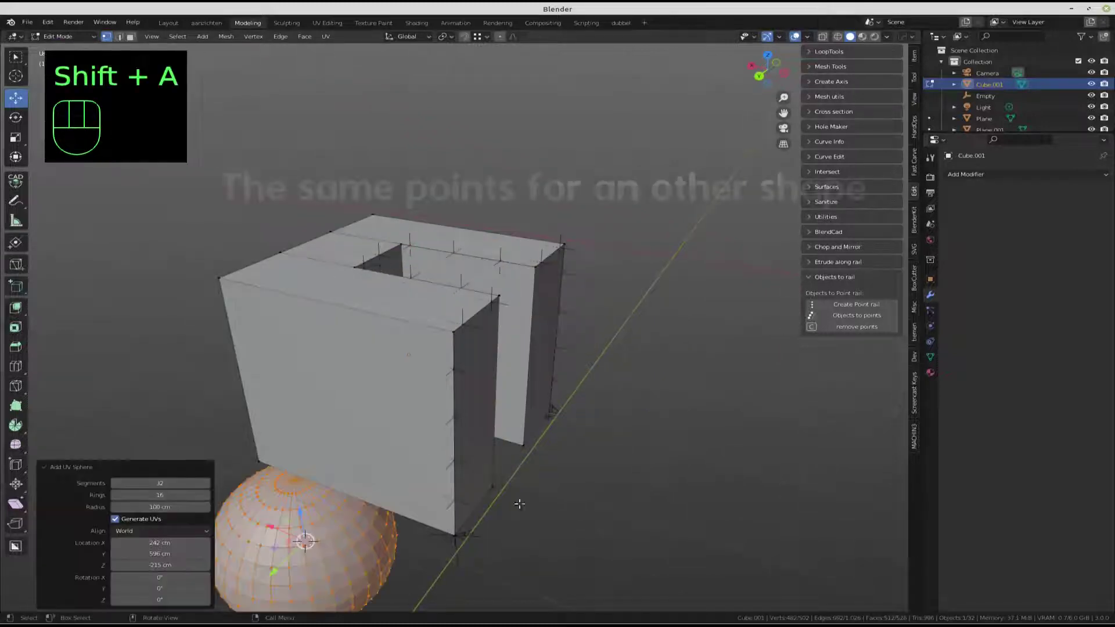
pyautogui.click(863, 320)
pyautogui.moveTo(470, 446); pyautogui.dragTo(411, 483)
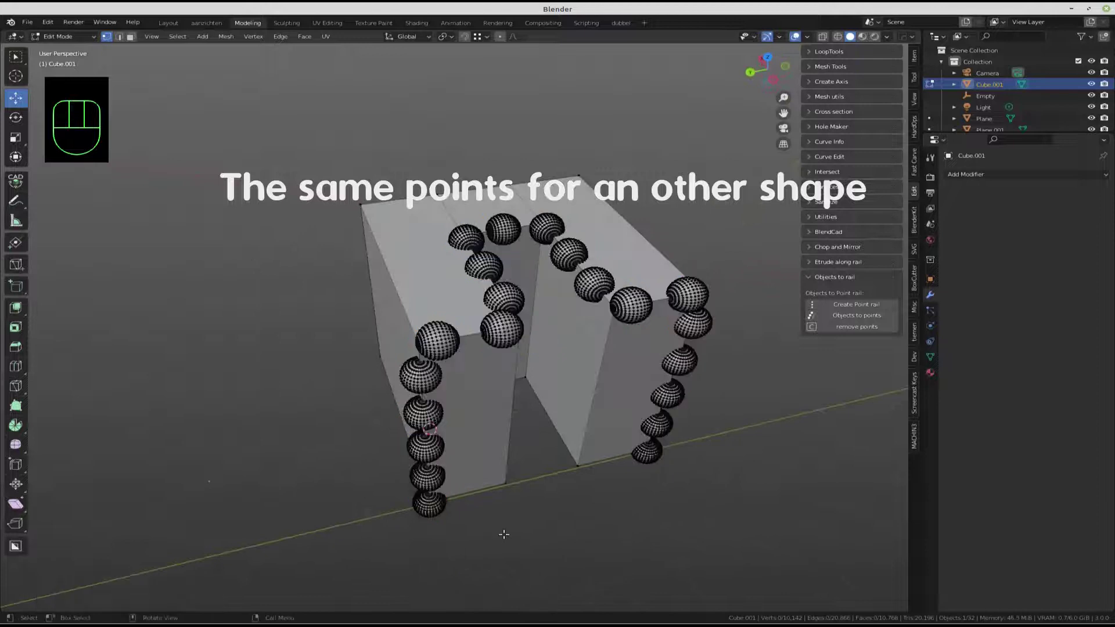
pyautogui.press('Tab')
pyautogui.middleClick(279, 431)
pyautogui.press('Tab')
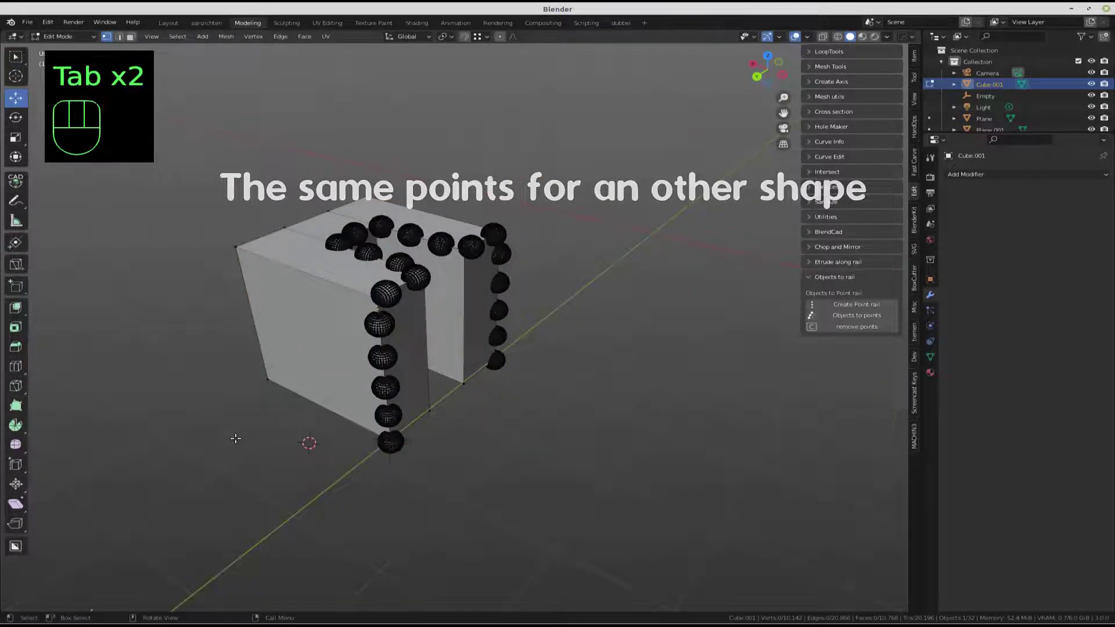
# - Build the stepped block and create a 90-point rail along its top edges
pyautogui.middleClick(351, 377)
pyautogui.press('shift+a')
pyautogui.press('e')
pyautogui.middleClick(497, 318)
pyautogui.press('2')
pyautogui.click(559, 342)
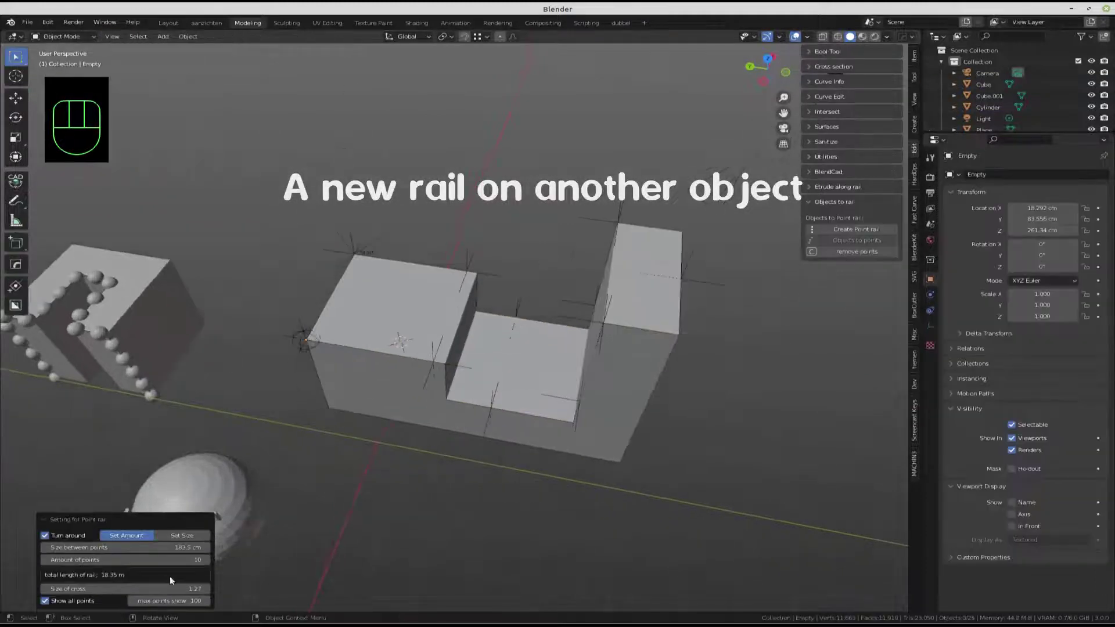
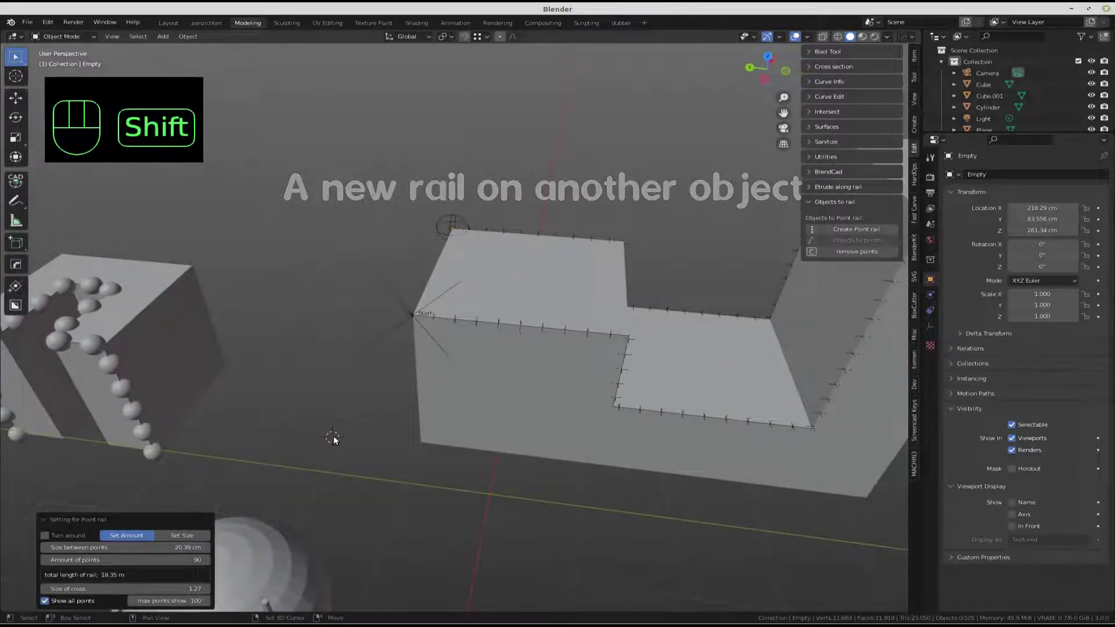
# - Add a new cube beside the stepped block and scale it down
pyautogui.press('shift+a')
pyautogui.press('Tab')
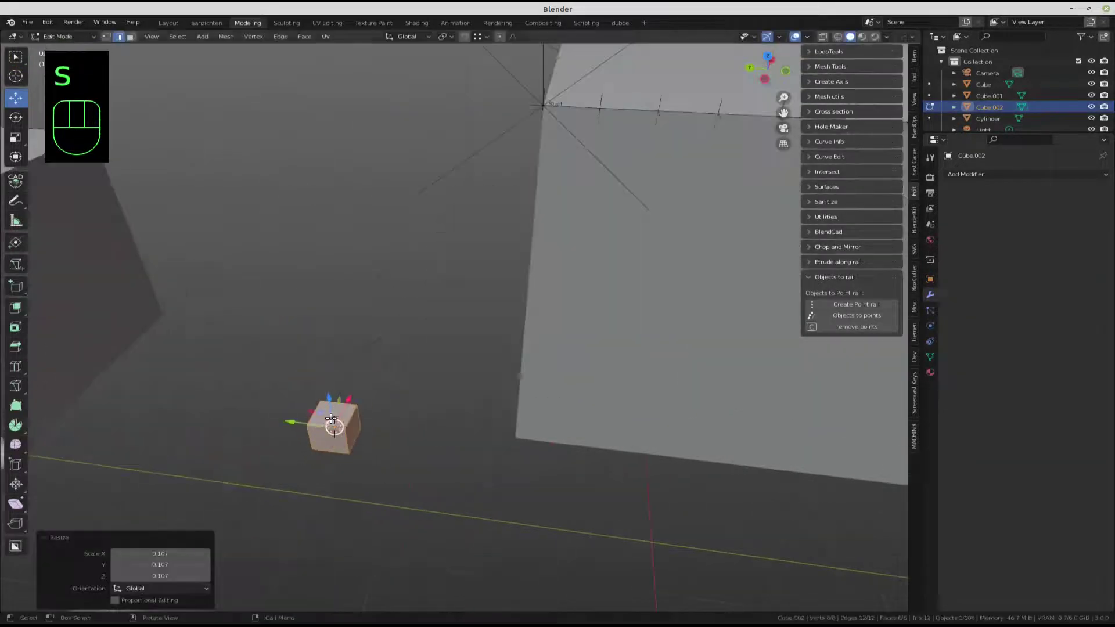
# - Extrude and scale the small cube's faces into a post shape
pyautogui.press('3')
pyautogui.click(349, 409)
pyautogui.press('e')
pyautogui.press('e')
pyautogui.press('e')
pyautogui.press('1')
pyautogui.press('l')
pyautogui.press('s')
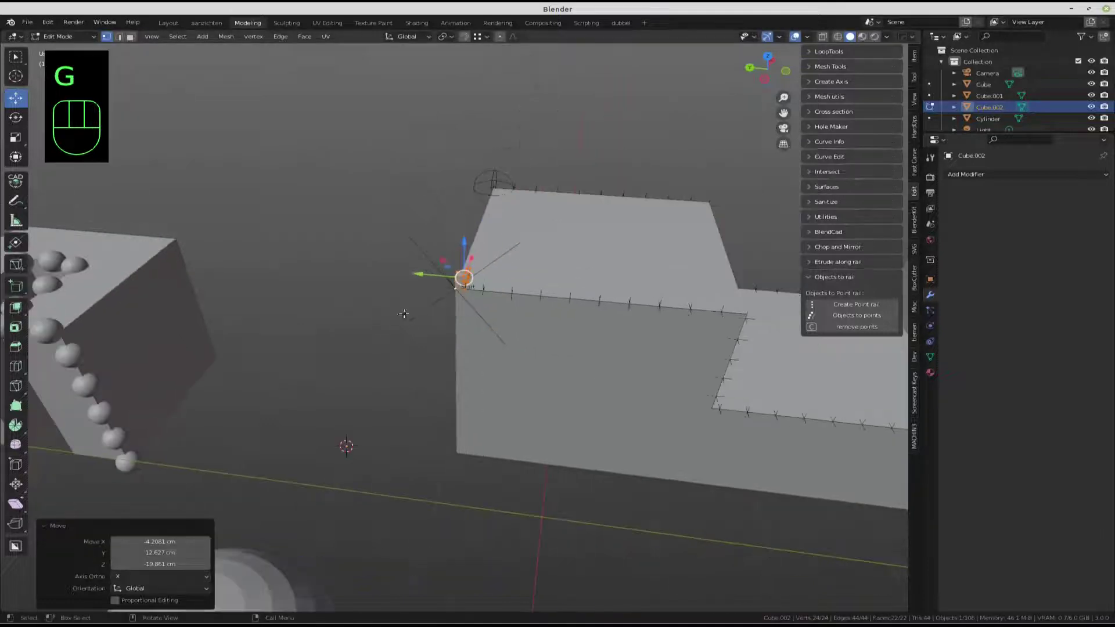
# - Place a copy of the post at every rail point on the stepped block
pyautogui.click(748, 316)
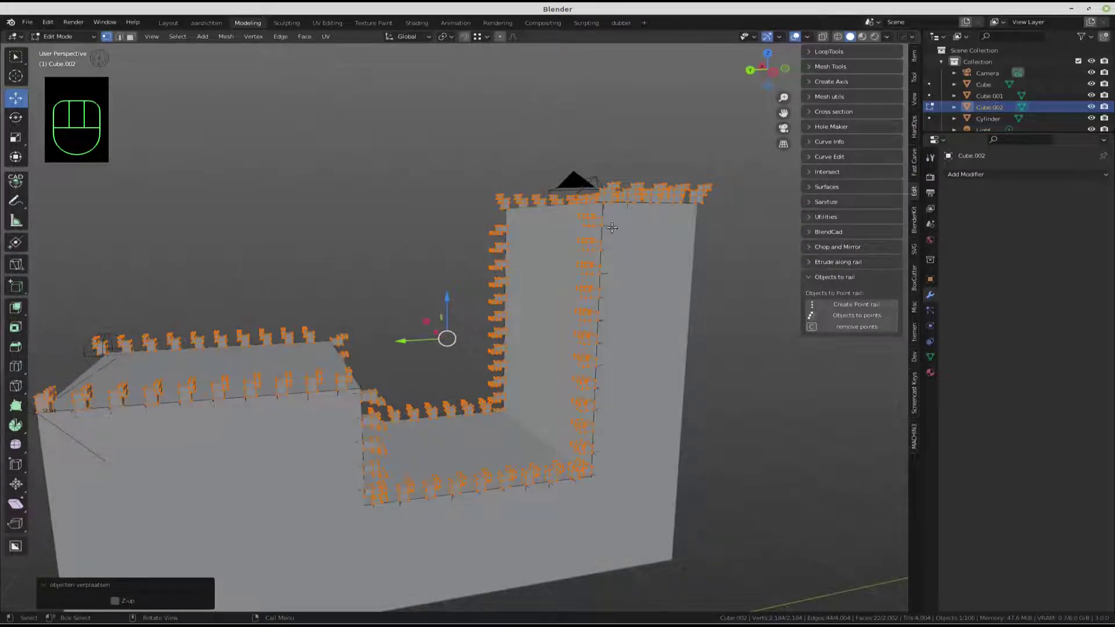
# - Orbit around the stepped block to inspect the posts along its edges from several sides
pyautogui.moveTo(636, 276); pyautogui.dragTo(644, 320)
pyautogui.press('Tab')
pyautogui.moveTo(507, 255); pyautogui.dragTo(647, 221)
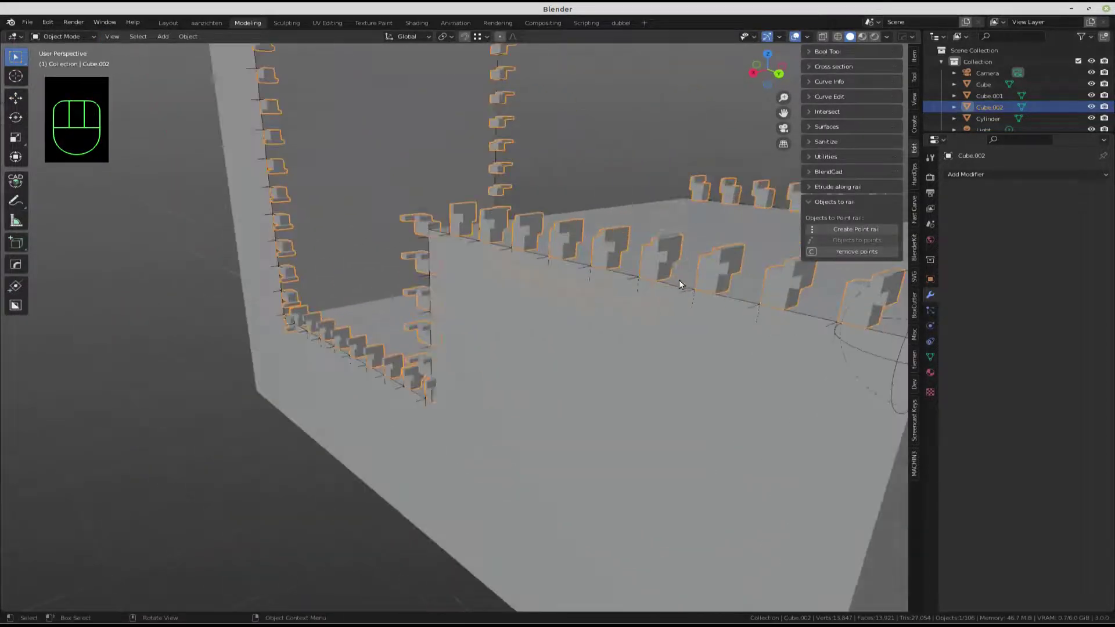
pyautogui.moveTo(617, 268); pyautogui.dragTo(393, 284)
pyautogui.moveTo(448, 347); pyautogui.dragTo(451, 341)
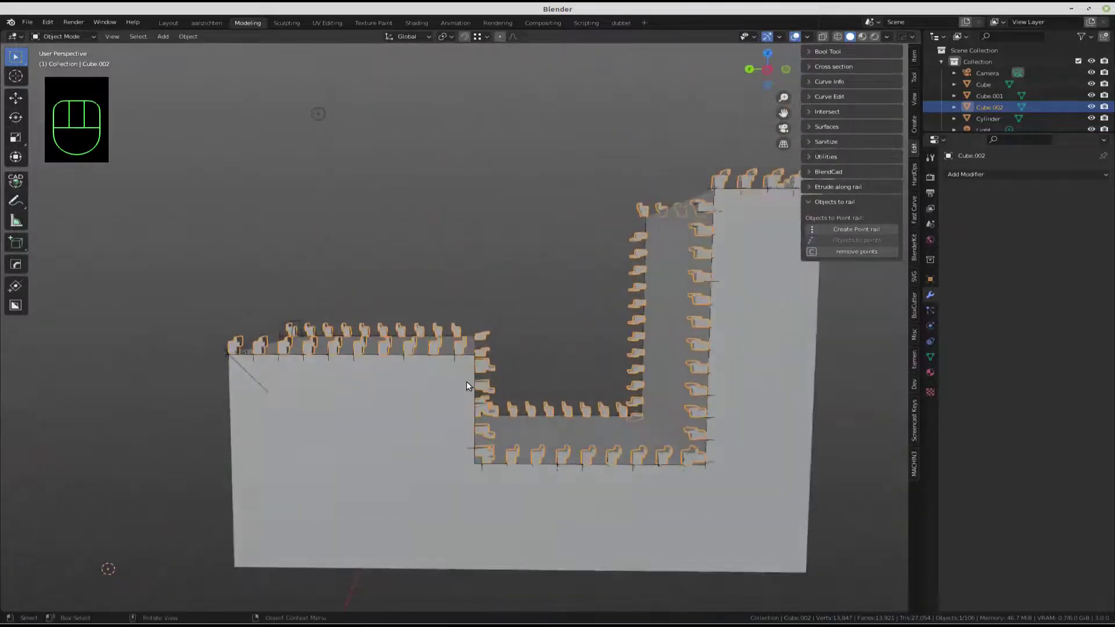
pyautogui.moveTo(507, 400); pyautogui.dragTo(498, 414)
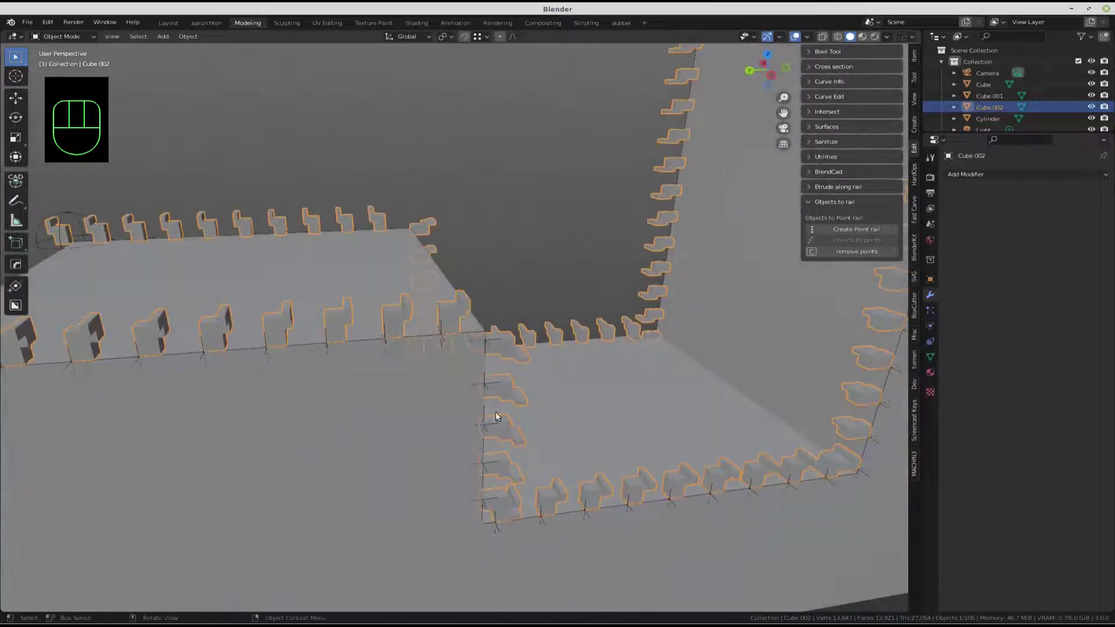
# - Limited-dissolve the bent bar's extra edges and add loop cuts around its bends
pyautogui.press('x')
pyautogui.middleClick(470, 513)
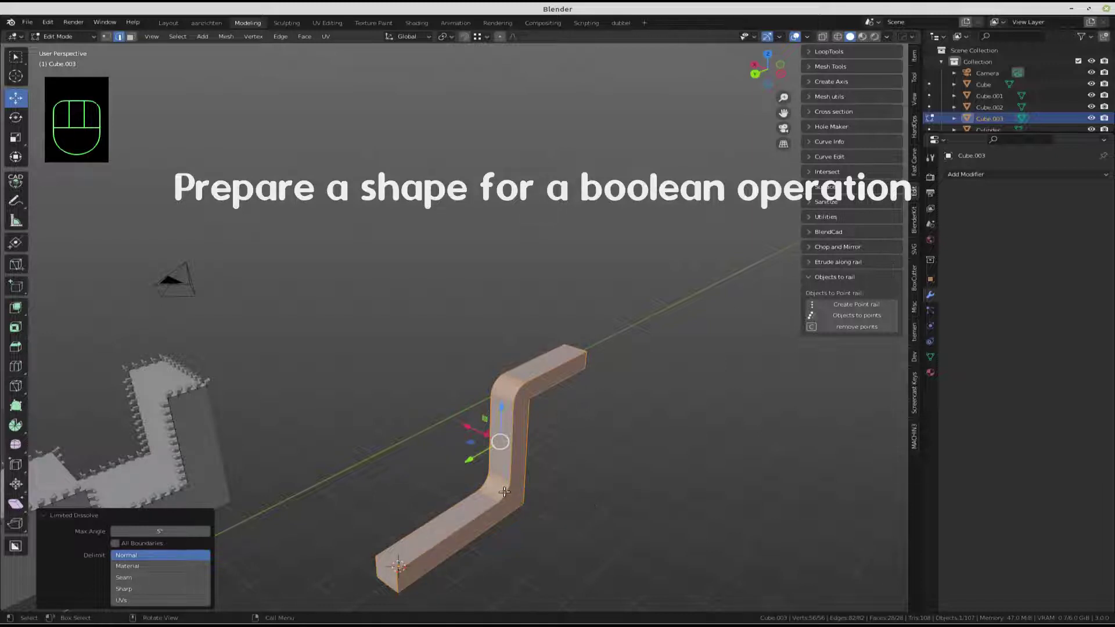
pyautogui.press('ctrl+r')
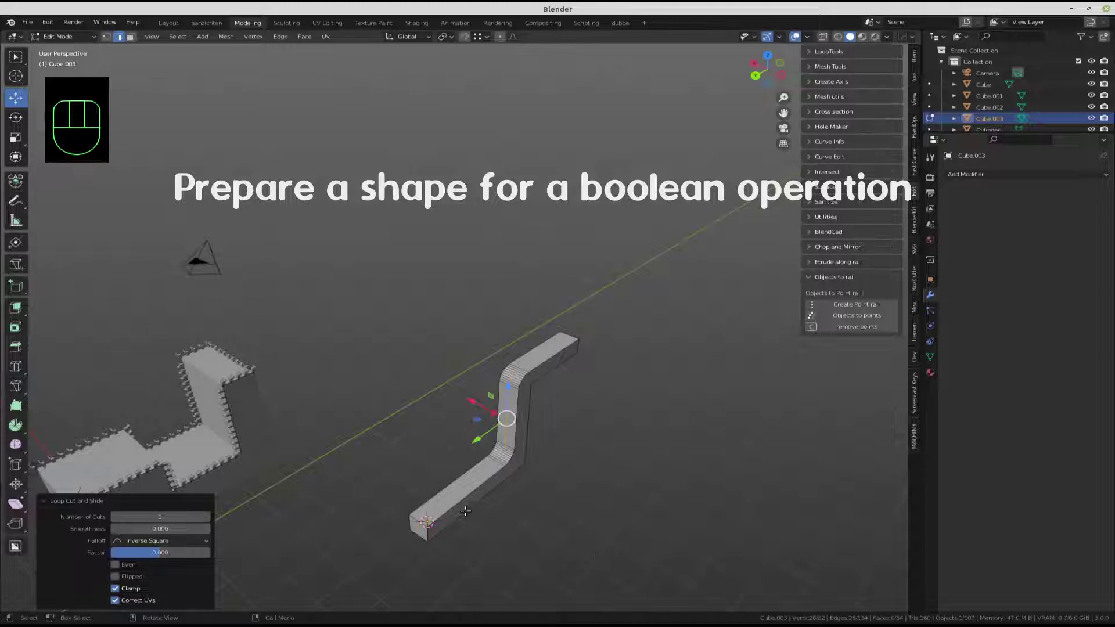
# - Select the shortest edge path along the bar's top as the rail
pyautogui.press('2')
pyautogui.click(454, 489)
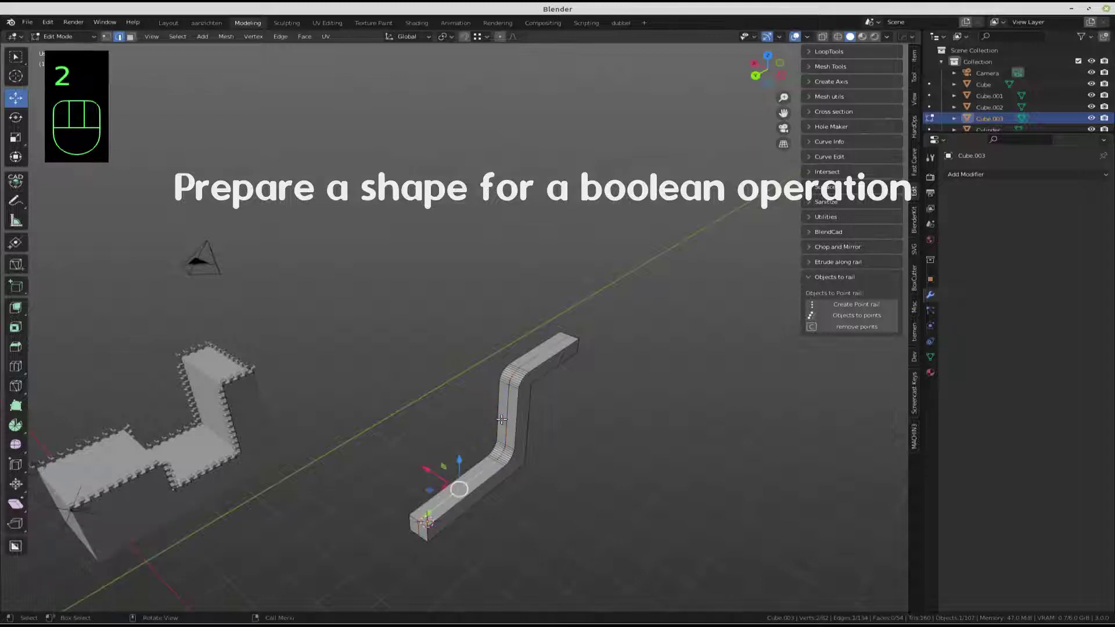
pyautogui.click(547, 347)
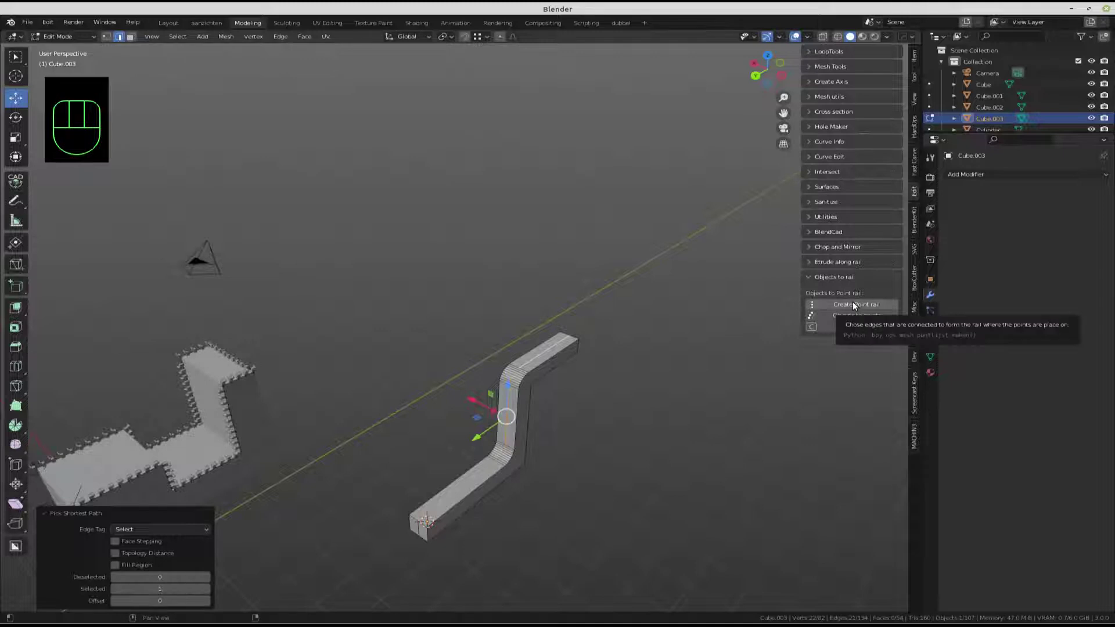
# - Create the point rail on the bar and raise Amount of points to 17
pyautogui.click(855, 304)
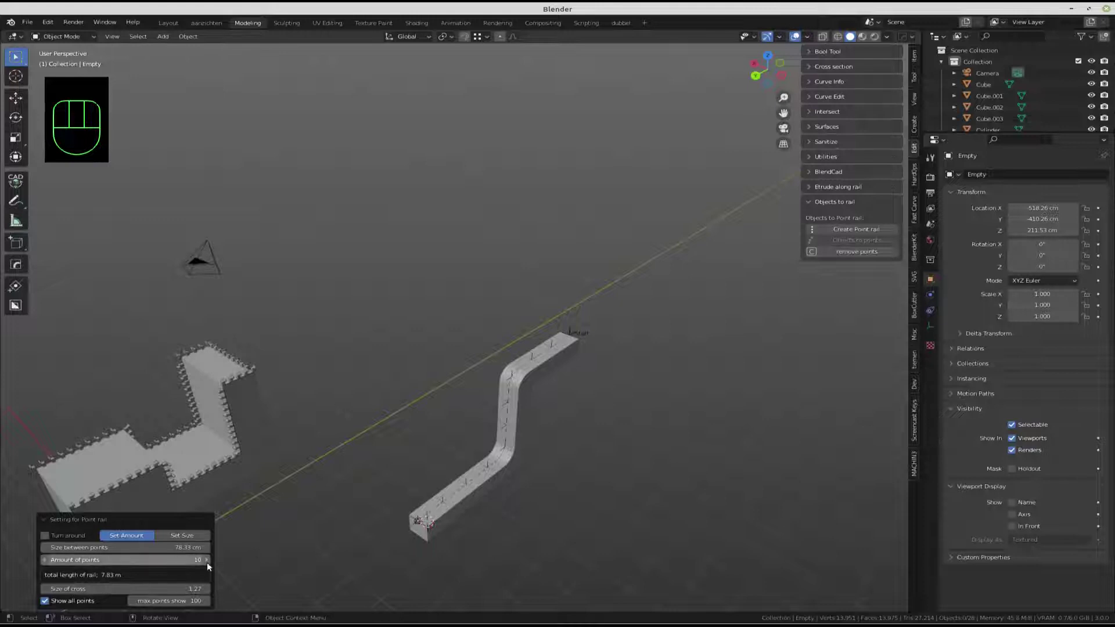
pyautogui.click(210, 562)
pyautogui.click(210, 562)
pyautogui.click(210, 563)
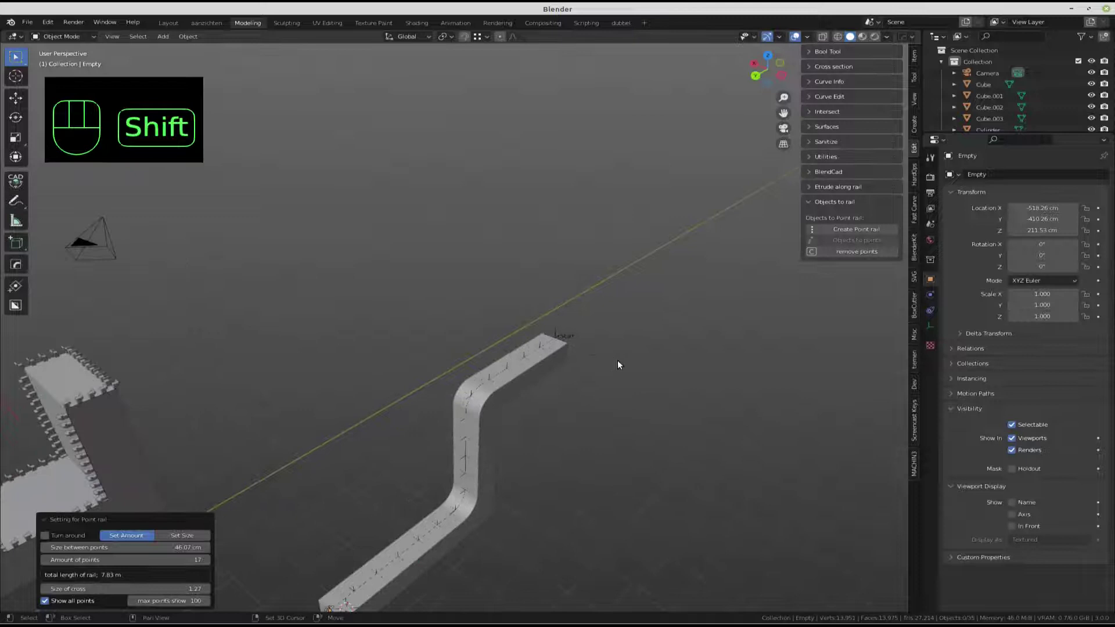
# - Add a cylinder next to the bar and enter Edit Mode to shape it
pyautogui.press('shift+a')
pyautogui.press('Tab')
# - Scale the cylinder down and bevel its top edge into a countersink cutter
pyautogui.press('s')
pyautogui.press('3')
pyautogui.click(605, 335)
pyautogui.press('ctrl+e')
pyautogui.middleClick(614, 308)
pyautogui.press('2')
pyautogui.click(609, 379)
pyautogui.press('ctrl+b')
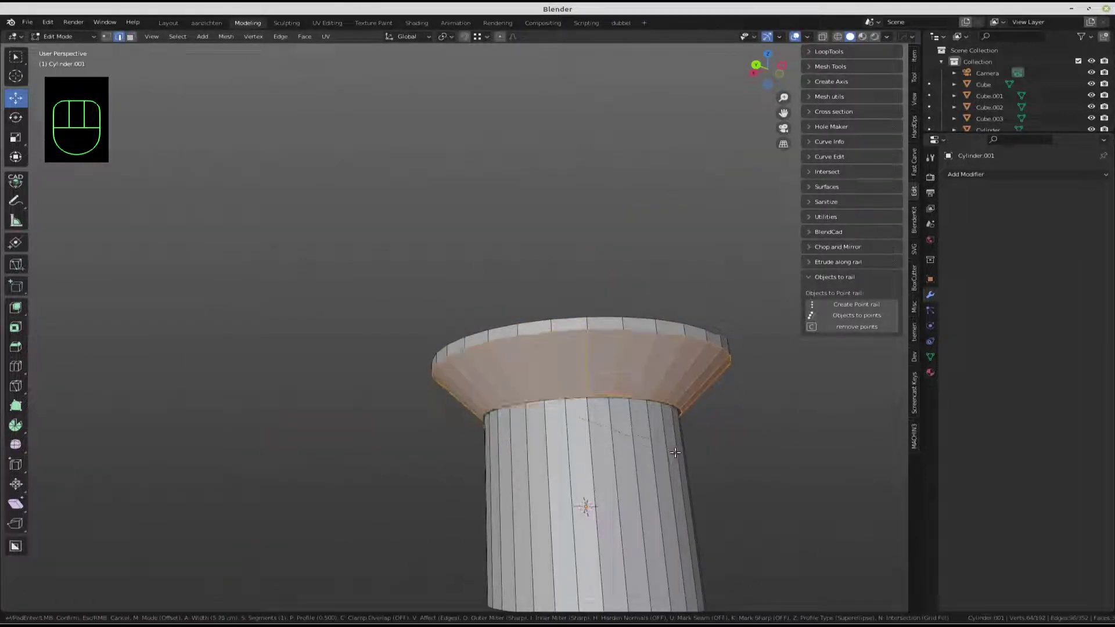
# - Place the cutter at every rail point along the bar, undoing one stray action
pyautogui.middleClick(610, 307)
pyautogui.click(644, 297)
pyautogui.press('l')
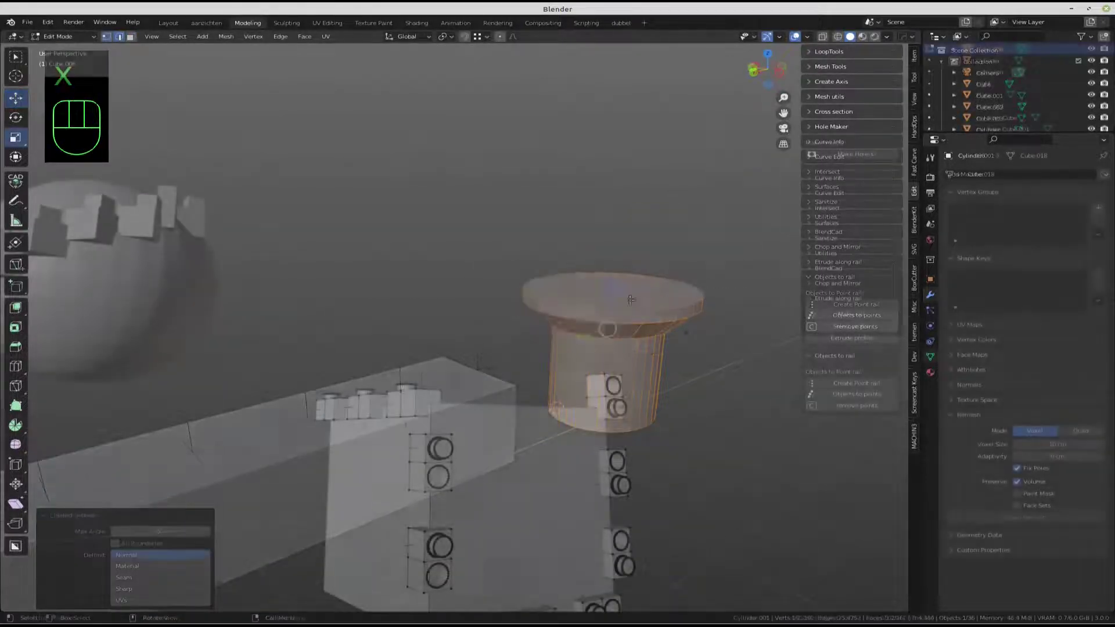
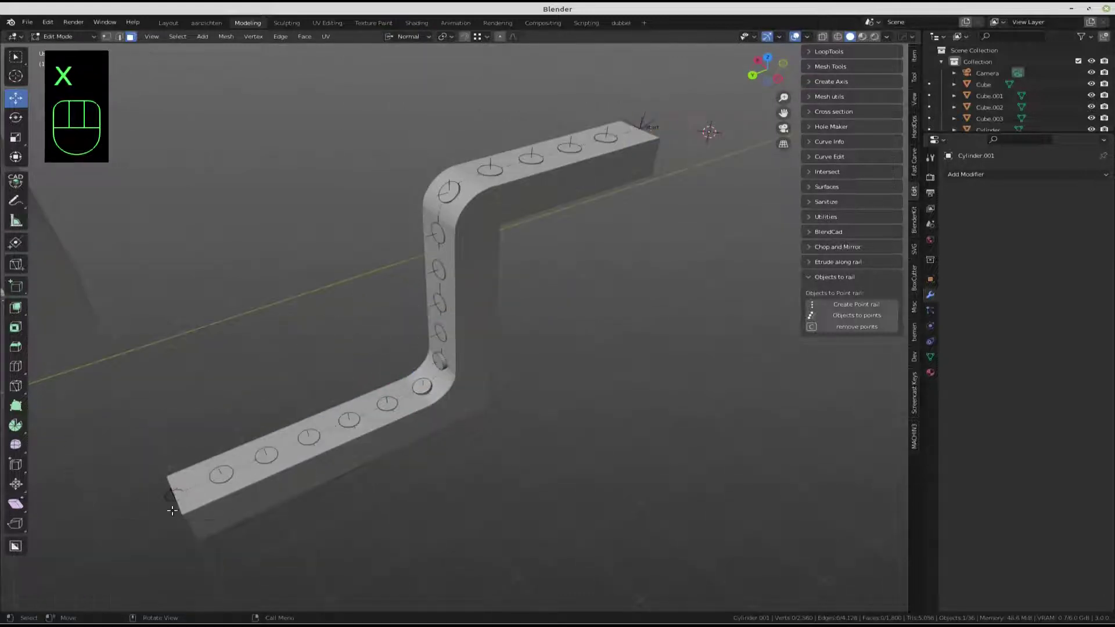
pyautogui.press('ctrl+z')
# - Apply Bool Tool Auto Boolean Difference to cut the holes, then inspect them at the bend
pyautogui.press('Tab')
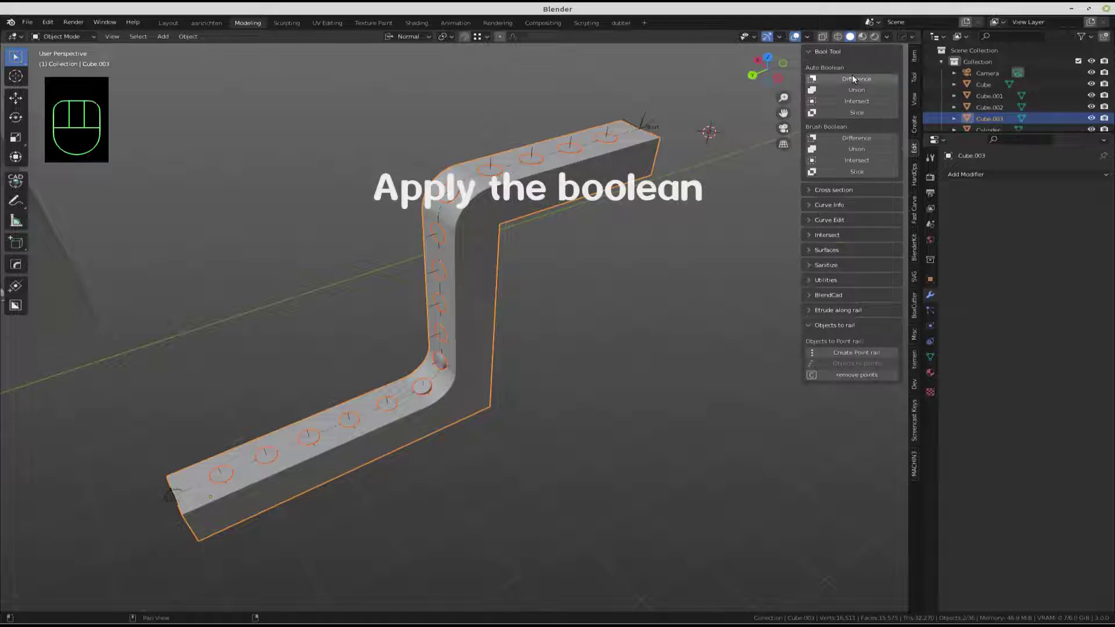
pyautogui.click(856, 79)
pyautogui.moveTo(421, 294); pyautogui.dragTo(424, 336)
pyautogui.moveTo(516, 377); pyautogui.dragTo(502, 360)
# - Add a cube and extrude it into a stepped, balcony-like block
pyautogui.press('shift+a')
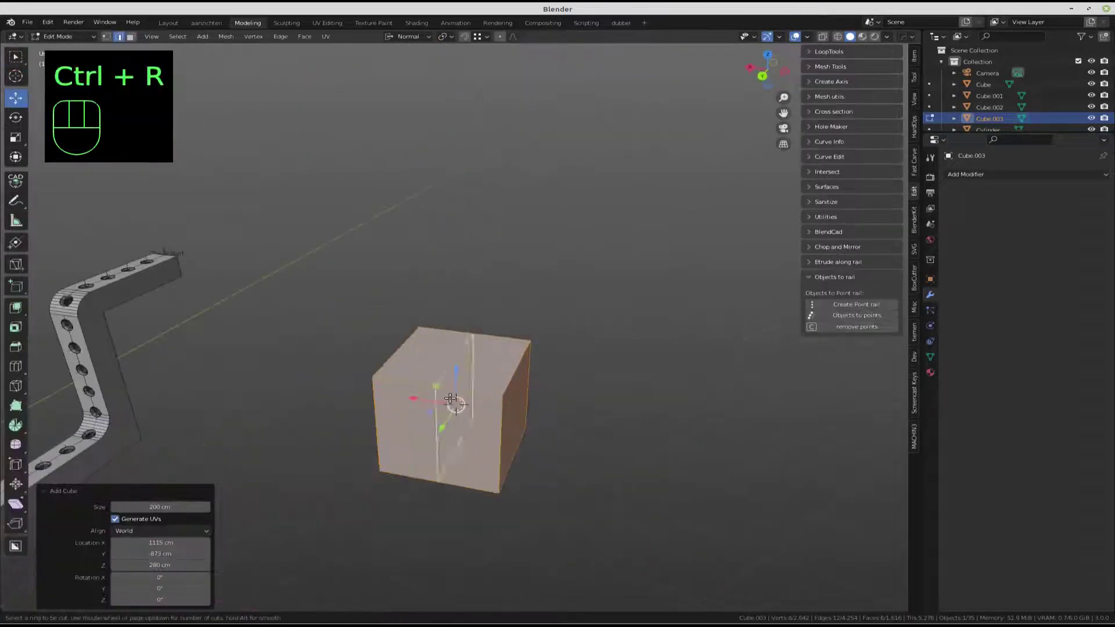
pyautogui.press('3')
pyautogui.middleClick(387, 489)
pyautogui.press('2')
pyautogui.click(392, 61)
pyautogui.click(386, 455)
pyautogui.middleClick(407, 483)
pyautogui.press('shift+a')
pyautogui.press('s')
pyautogui.press('g')
pyautogui.press('3')
# - Shape a small tapered upright post on the balcony ledge
pyautogui.click(449, 432)
pyautogui.press('ctrl+z')
pyautogui.click(404, 418)
pyautogui.click(346, 439)
pyautogui.click(397, 424)
pyautogui.doubleClick(422, 401)
pyautogui.press('s')
pyautogui.moveTo(570, 464); pyautogui.dragTo(526, 462)
pyautogui.middleClick(492, 454)
pyautogui.press('2')
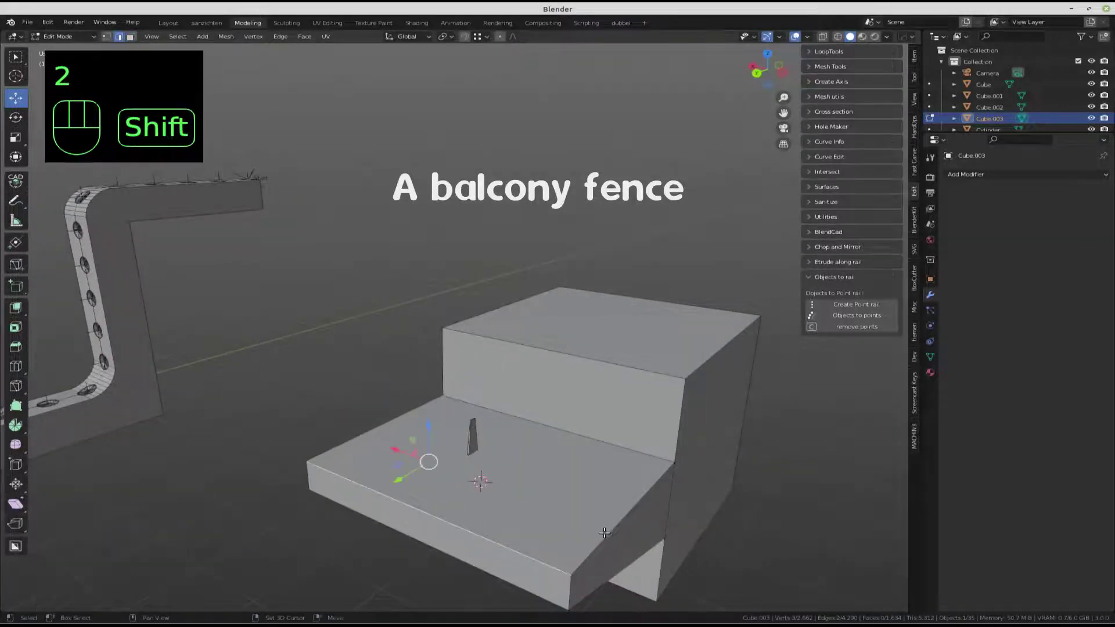
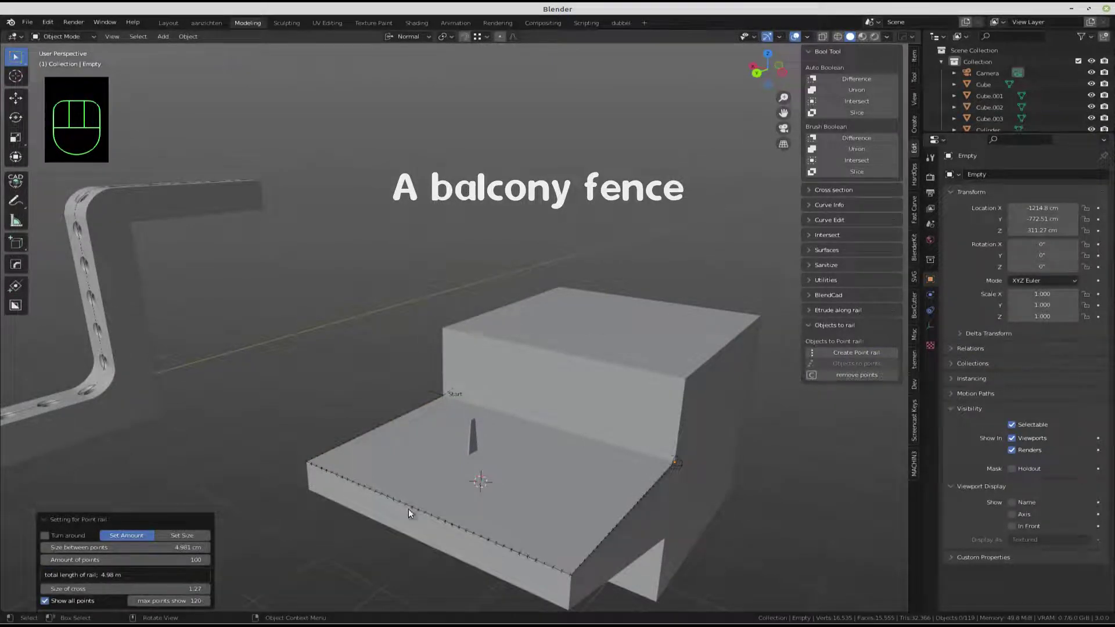
# - Select the whole tapered post and bring the balcony corner into view
pyautogui.middleClick(424, 500)
pyautogui.press('Tab')
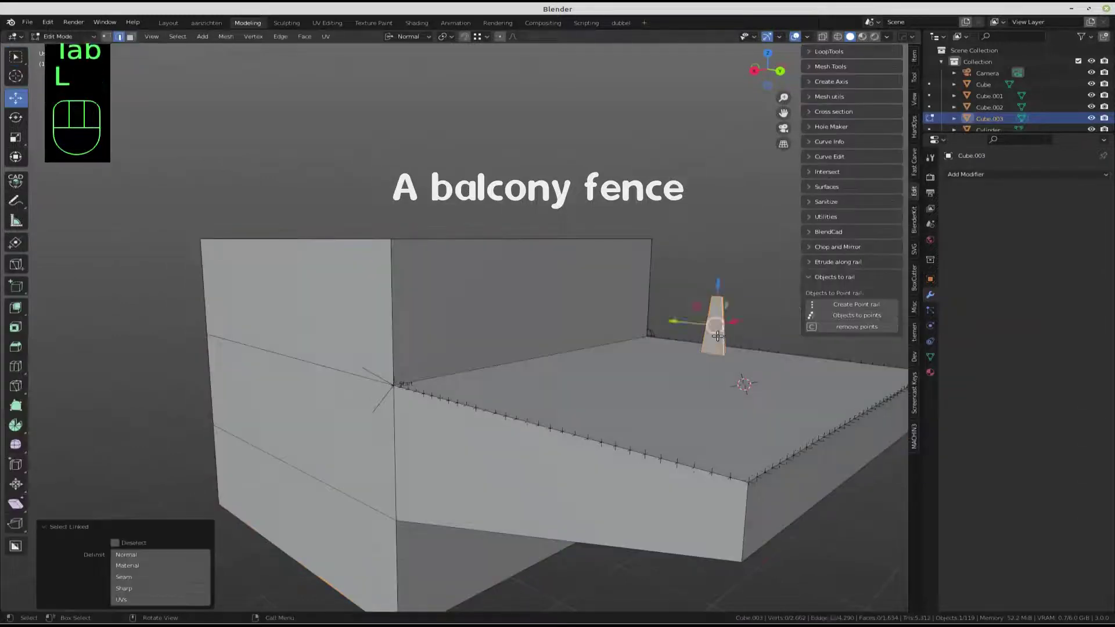
pyautogui.middleClick(683, 342)
pyautogui.middleClick(707, 318)
pyautogui.moveTo(685, 318); pyautogui.dragTo(674, 308)
# - Move the post and snap it onto the rail's start vertex at the balcony corner
pyautogui.press('2')
pyautogui.click(689, 302)
pyautogui.moveTo(700, 324); pyautogui.dragTo(661, 295)
pyautogui.press('l')
pyautogui.moveTo(484, 361); pyautogui.dragTo(497, 459)
pyautogui.middleClick(455, 504)
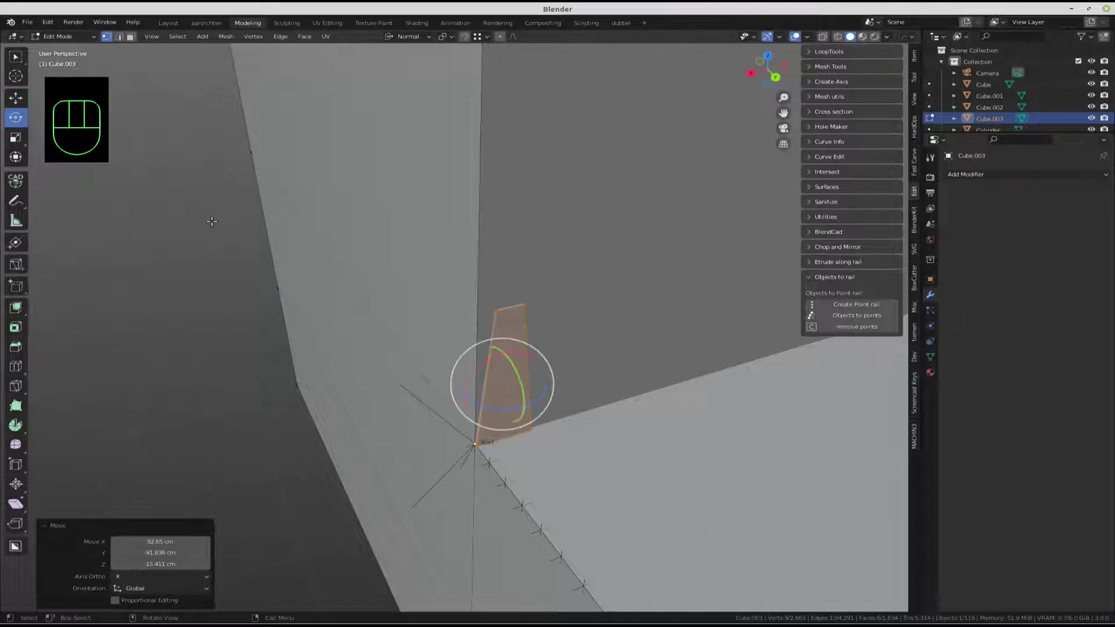
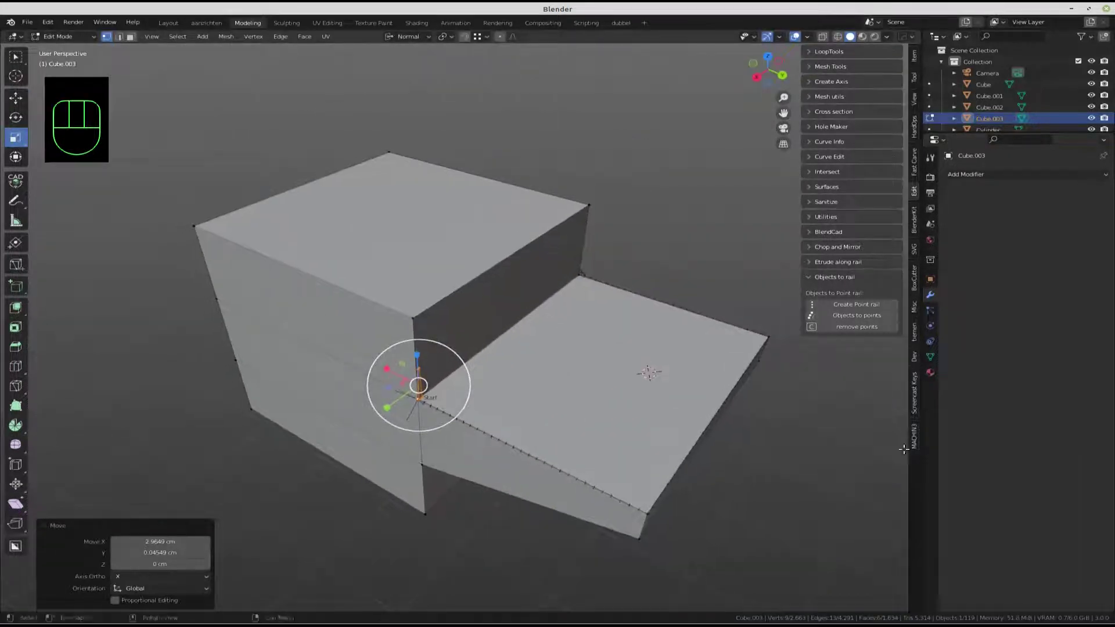
# - Orbit around the balcony to inspect the fence posts placed at every rail point
pyautogui.moveTo(848, 319); pyautogui.dragTo(689, 458)
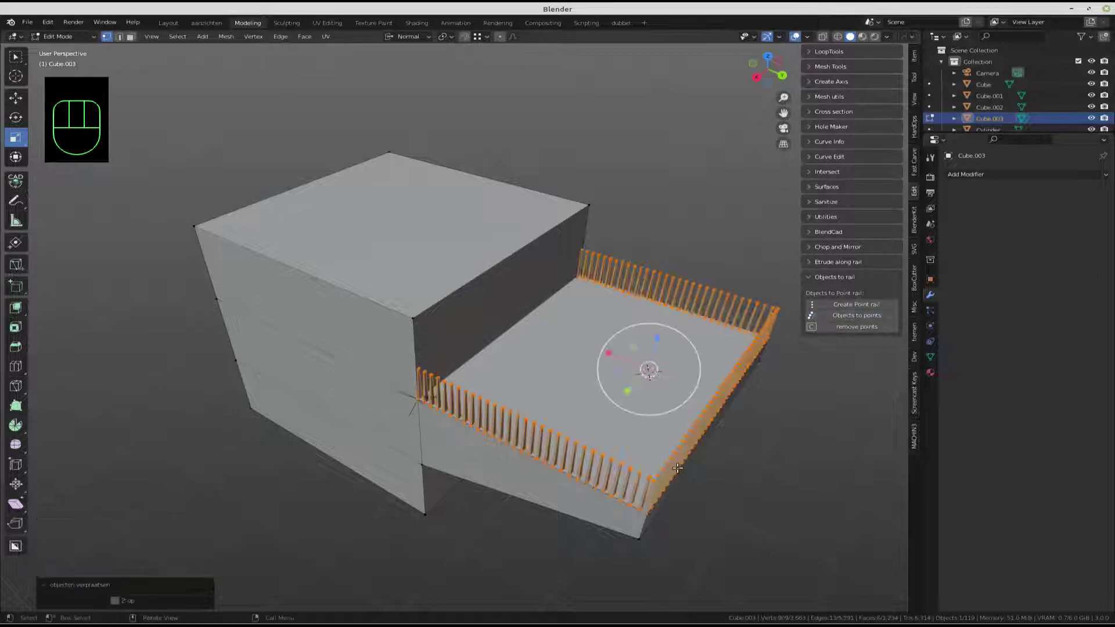
pyautogui.moveTo(617, 487); pyautogui.dragTo(665, 467)
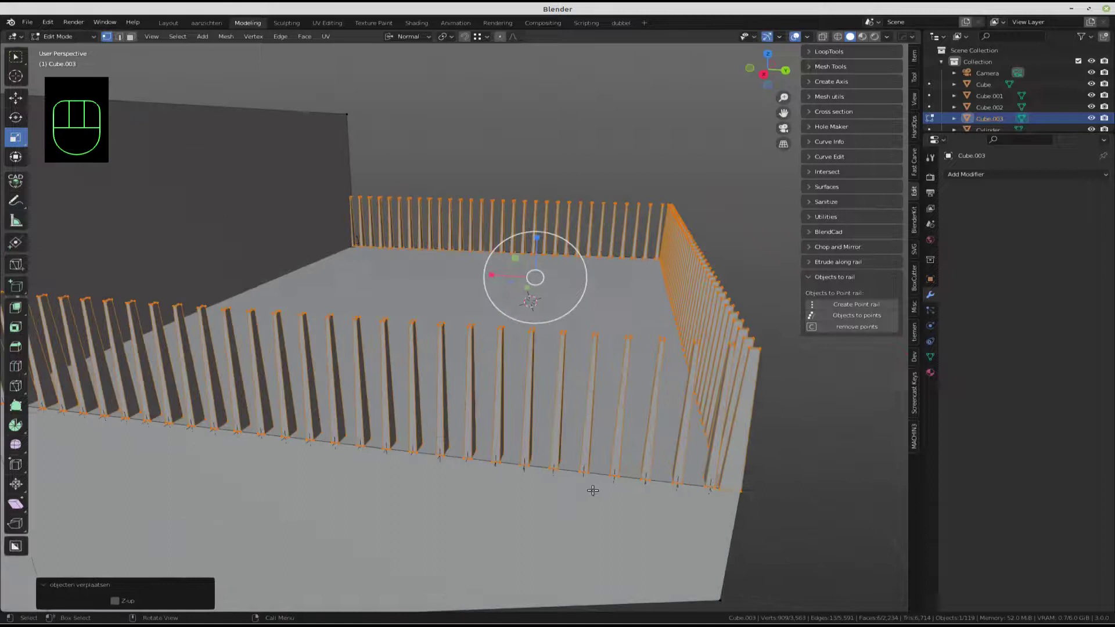
pyautogui.moveTo(537, 450); pyautogui.dragTo(345, 451)
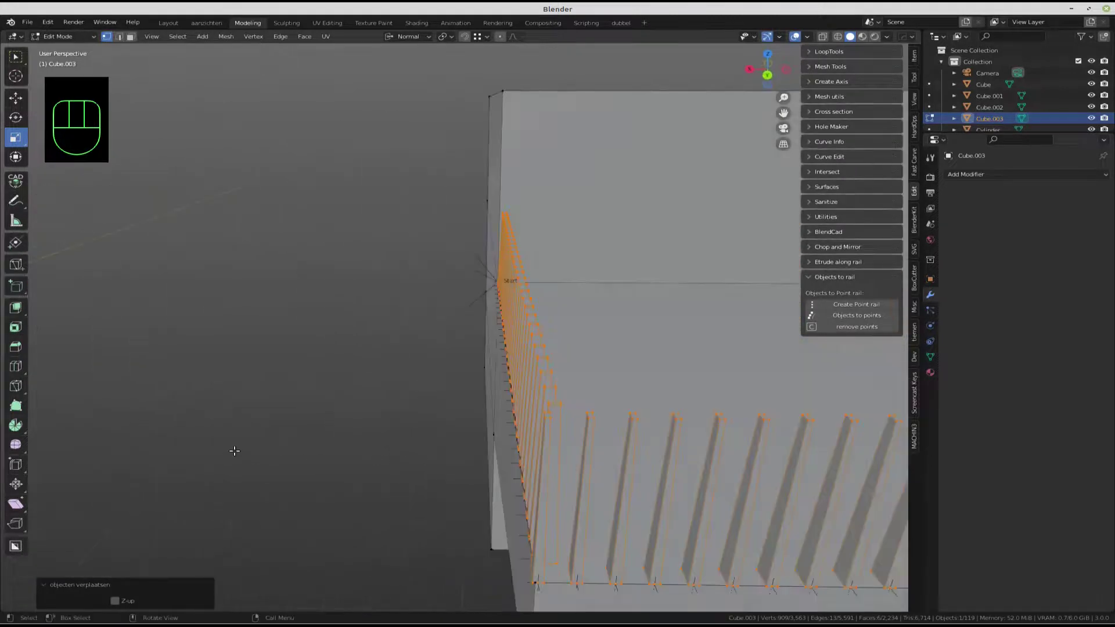
pyautogui.moveTo(510, 443); pyautogui.dragTo(627, 460)
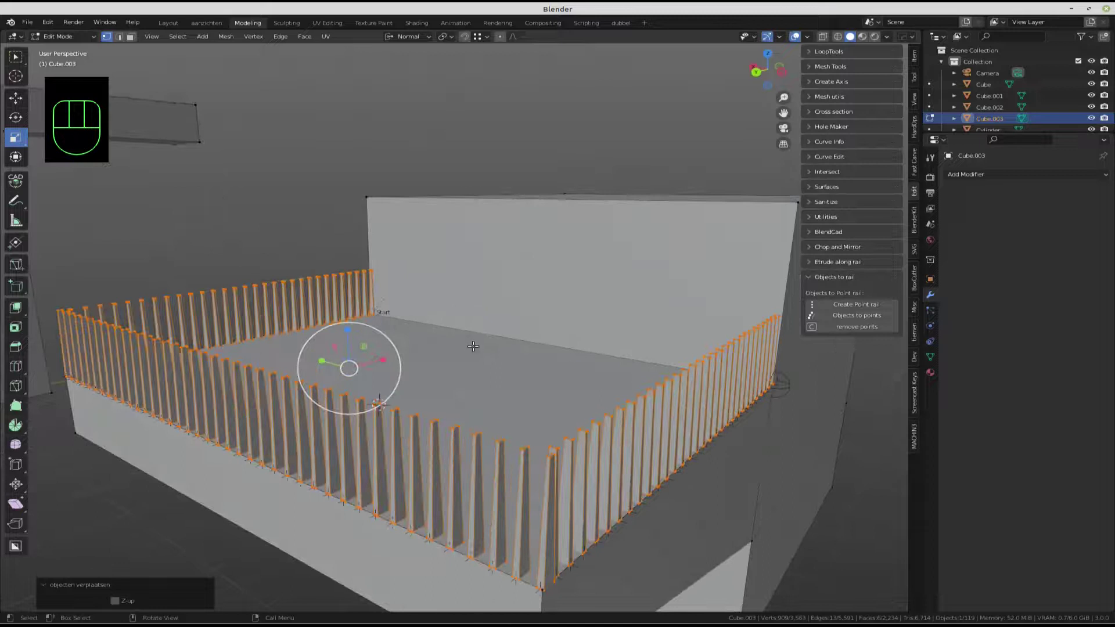
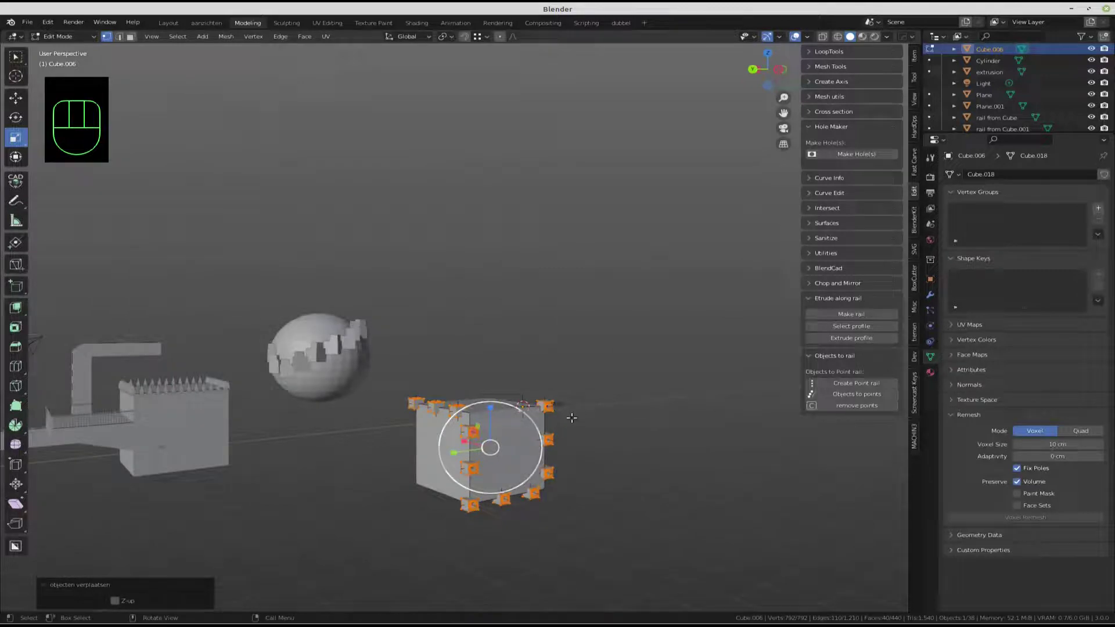
# - Duplicate a hole block on the cube edge and set the copy on top of the original
pyautogui.moveTo(492, 451); pyautogui.dragTo(479, 445)
pyautogui.moveTo(484, 485); pyautogui.dragTo(579, 498)
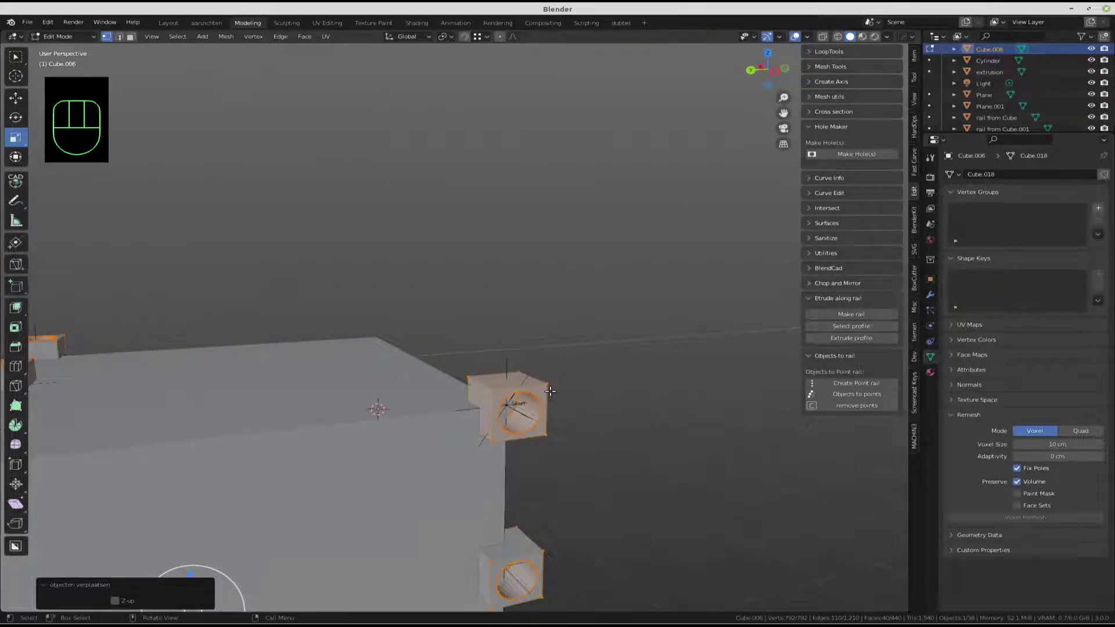
pyautogui.click(551, 389)
pyautogui.press('l')
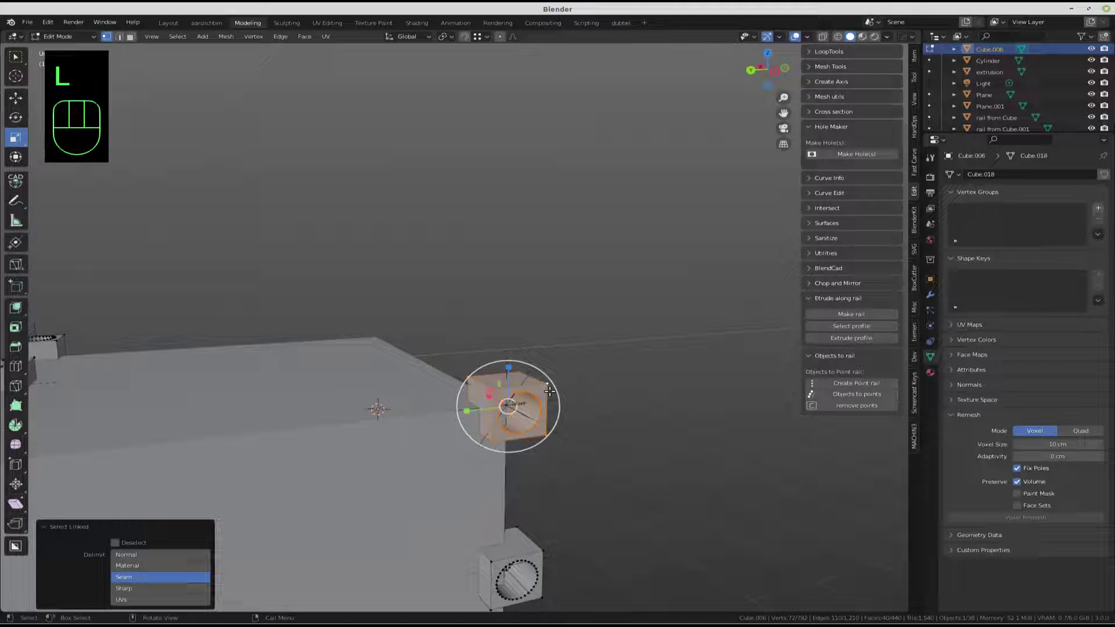
pyautogui.press('shift+d')
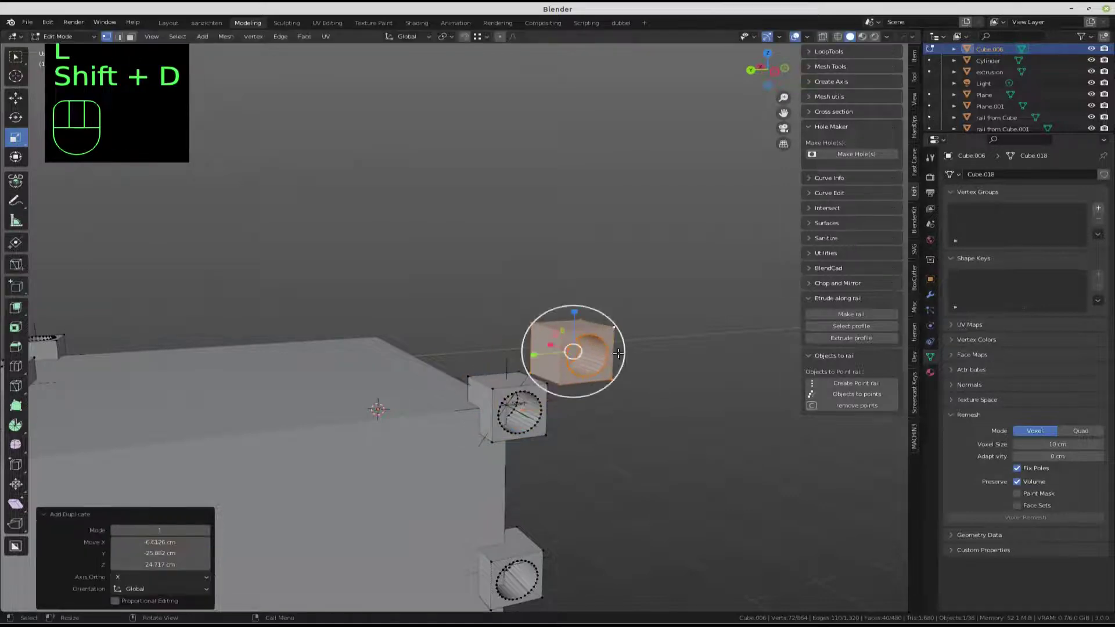
pyautogui.click(617, 378)
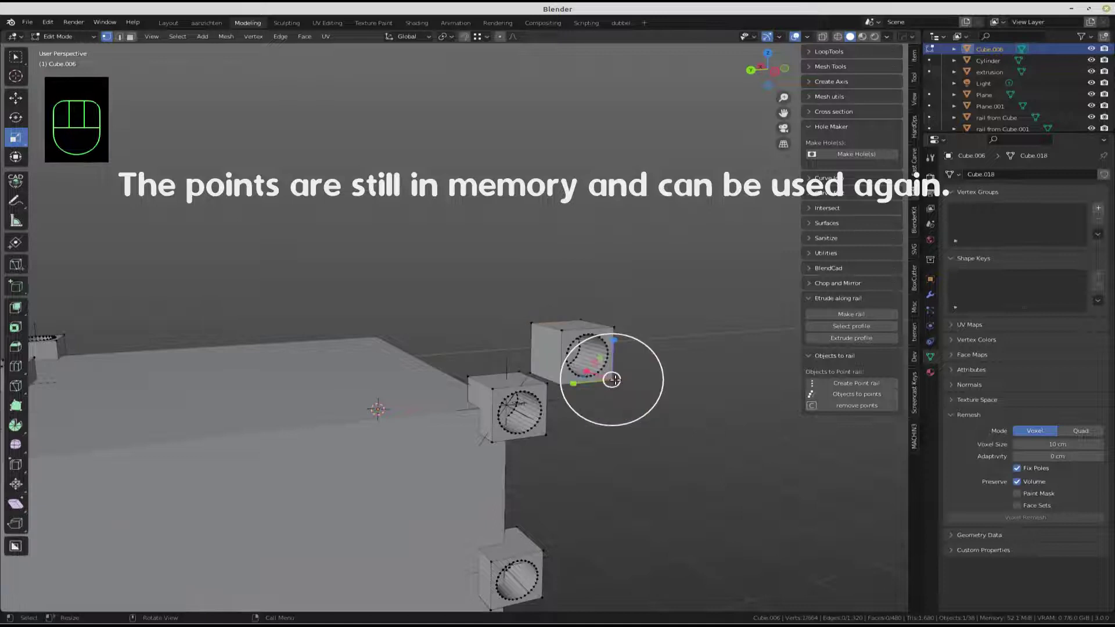
pyautogui.press('l')
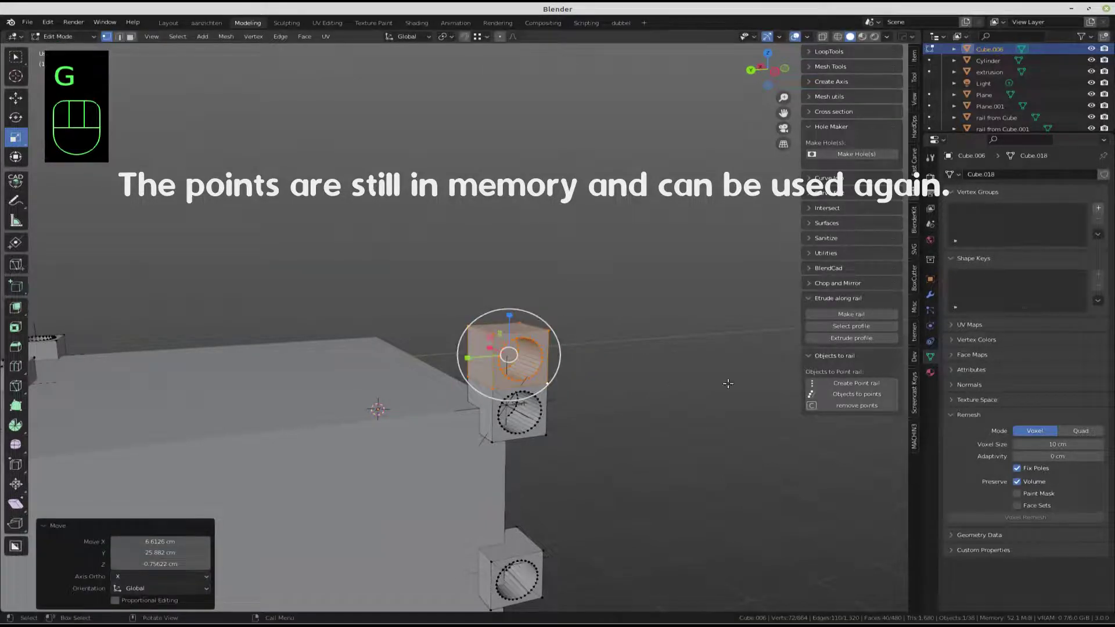
# - Place copies of the stacked block on all stored rail points and inspect the holes
pyautogui.click(878, 392)
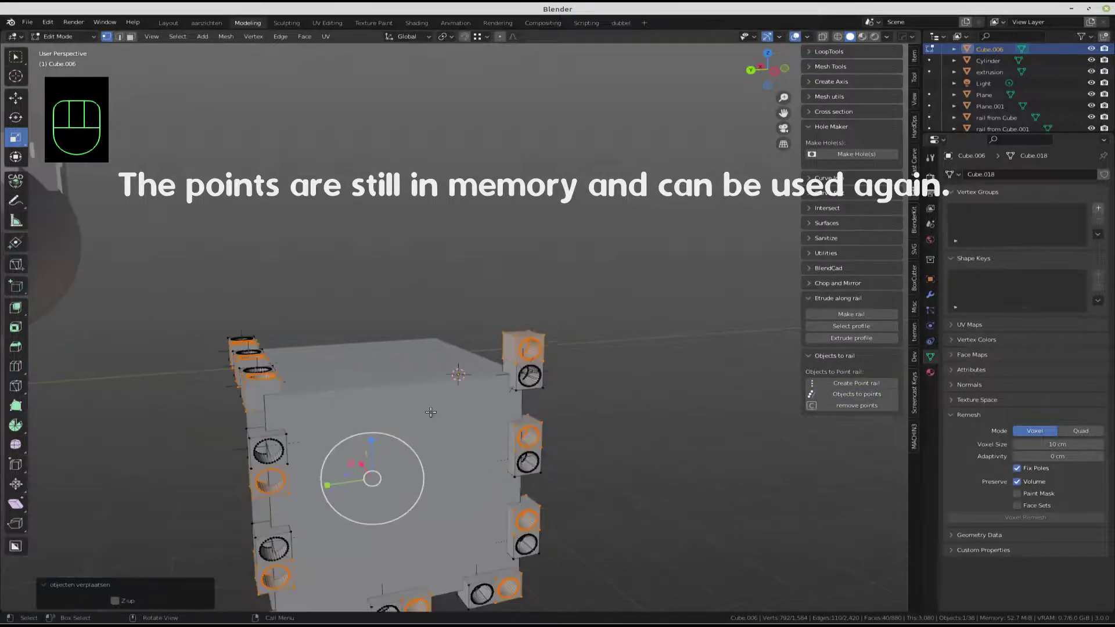
pyautogui.moveTo(384, 439); pyautogui.dragTo(415, 435)
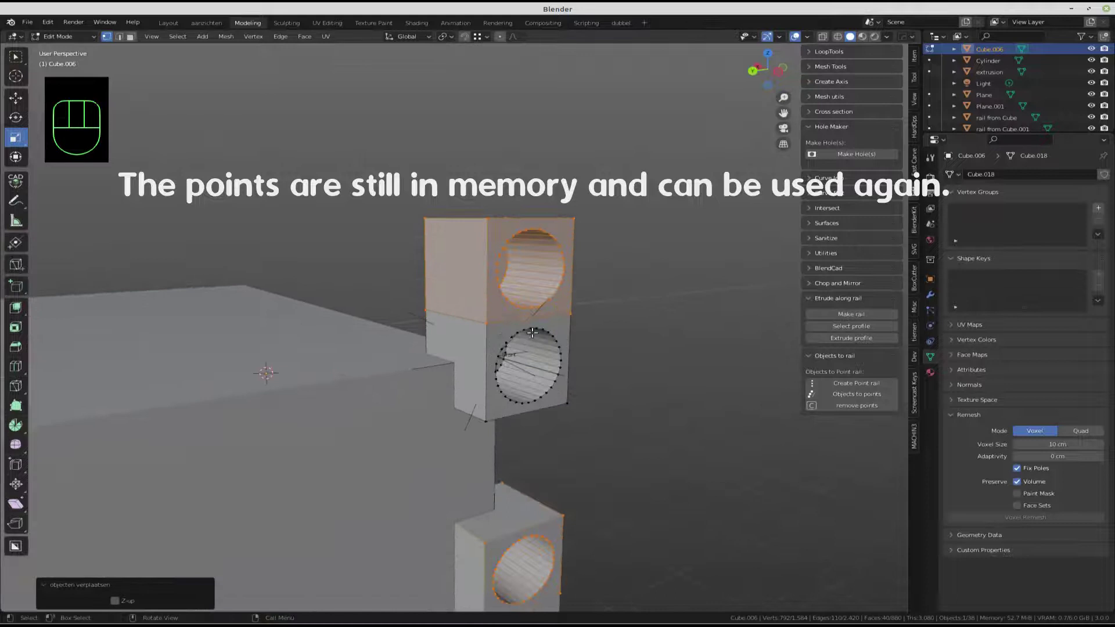
pyautogui.moveTo(528, 333); pyautogui.dragTo(514, 349)
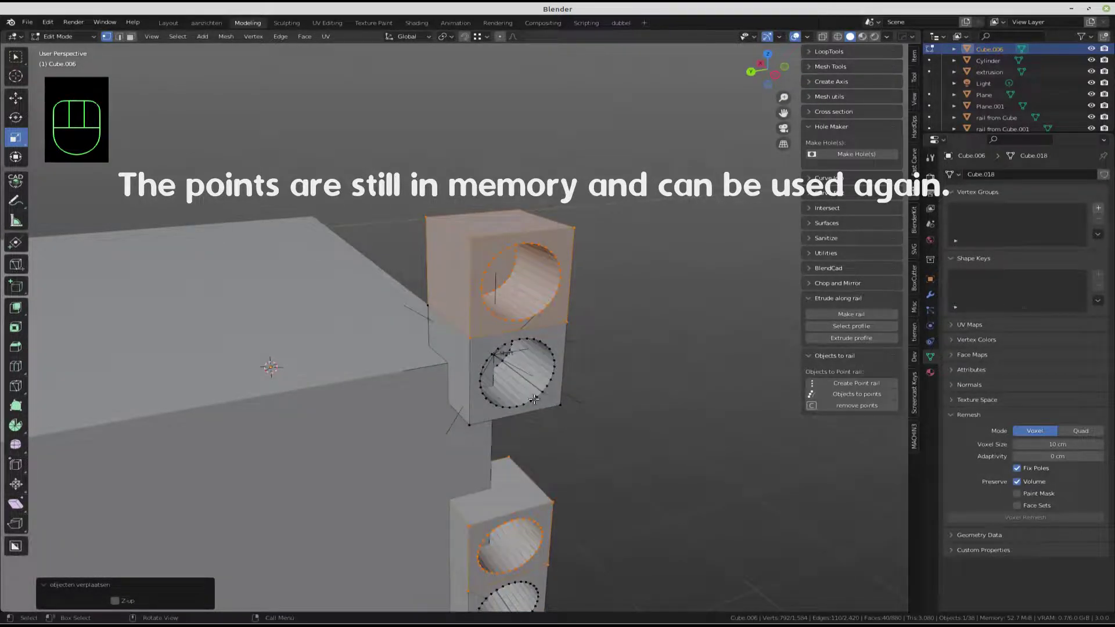
pyautogui.moveTo(564, 382); pyautogui.dragTo(599, 381)
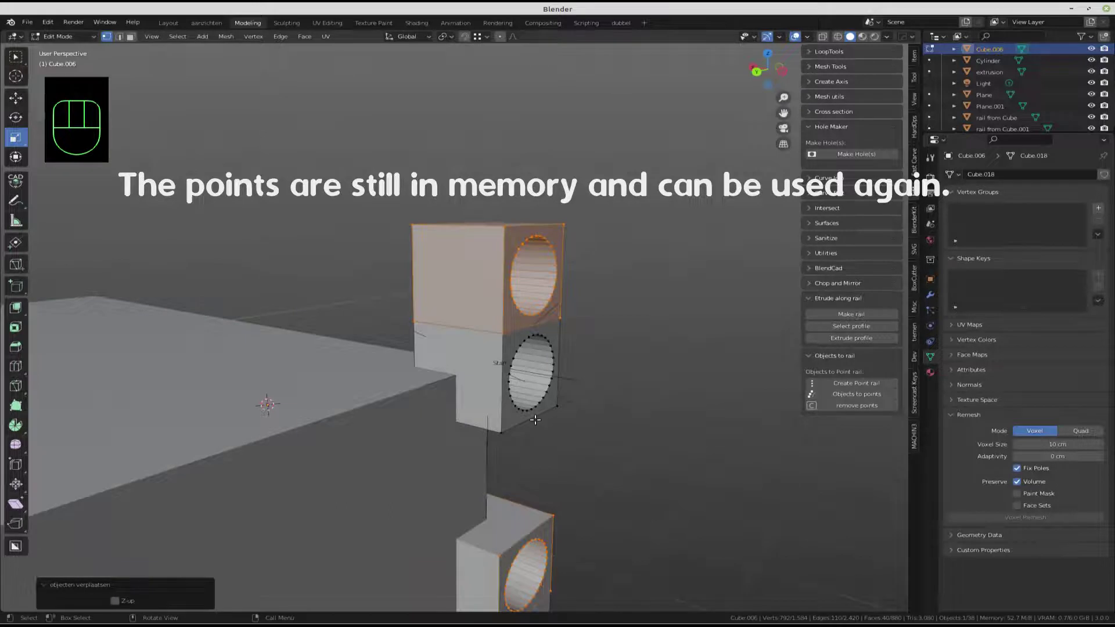
pyautogui.moveTo(495, 408); pyautogui.dragTo(483, 402)
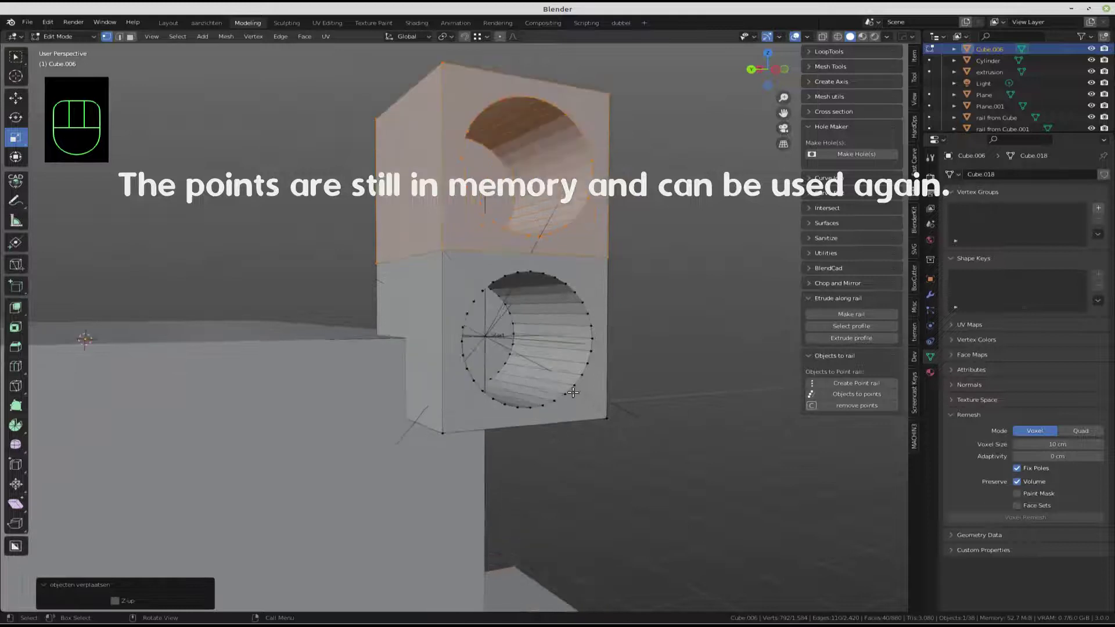
# - Duplicate the hole ring, shrink it slightly and extrude it outward into a protruding tube
pyautogui.press('2')
pyautogui.doubleClick(584, 368)
pyautogui.click(462, 385)
pyautogui.press('shift+d')
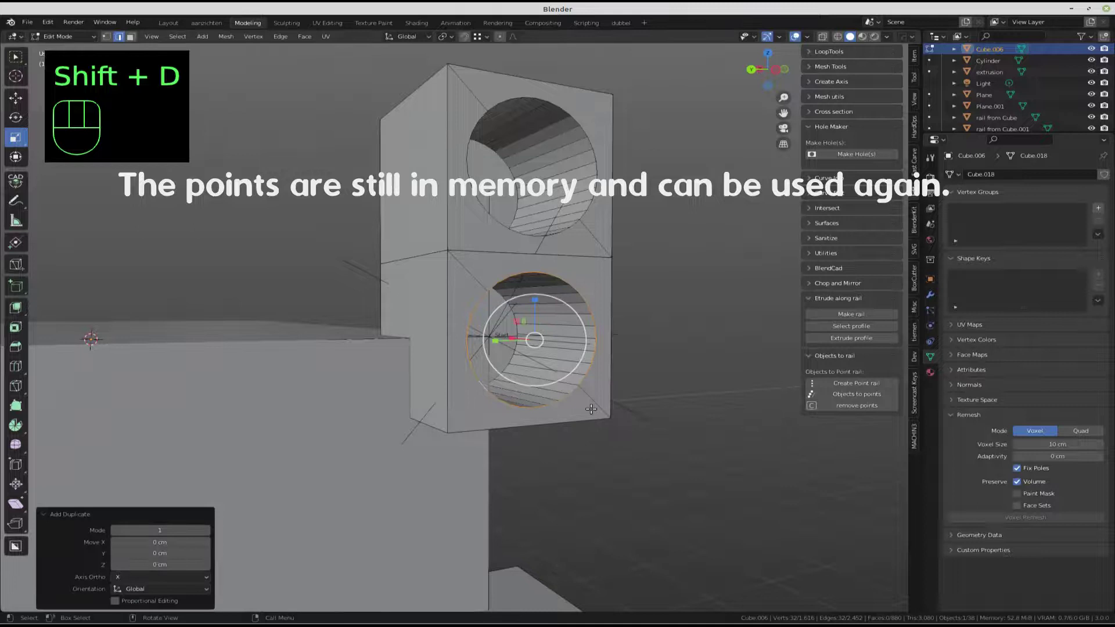
pyautogui.press('s')
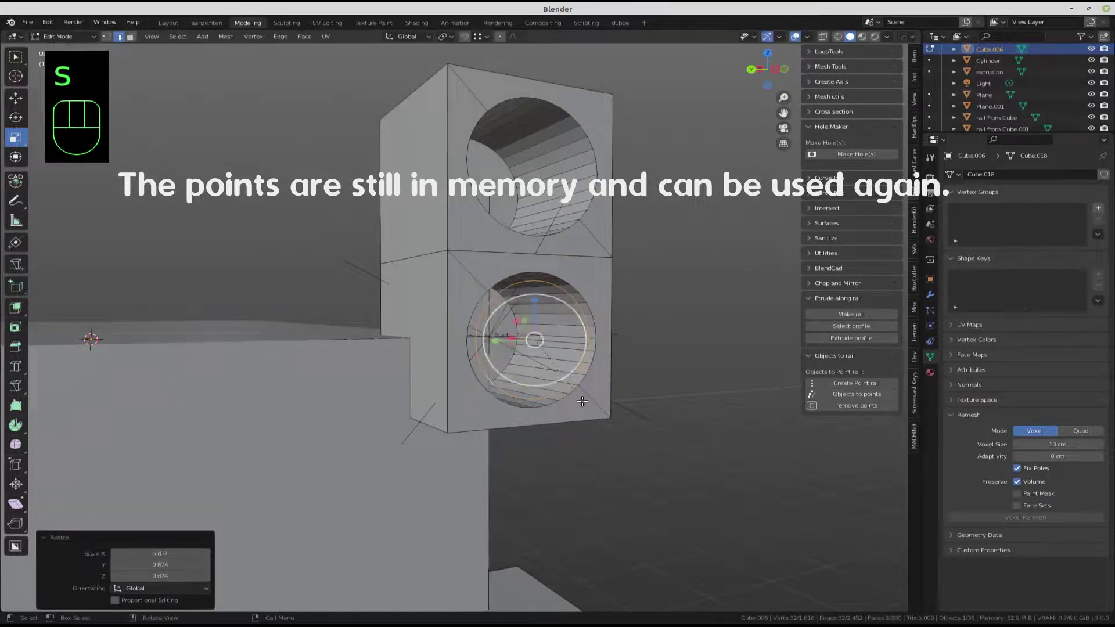
pyautogui.press('f')
pyautogui.moveTo(575, 437); pyautogui.dragTo(605, 434)
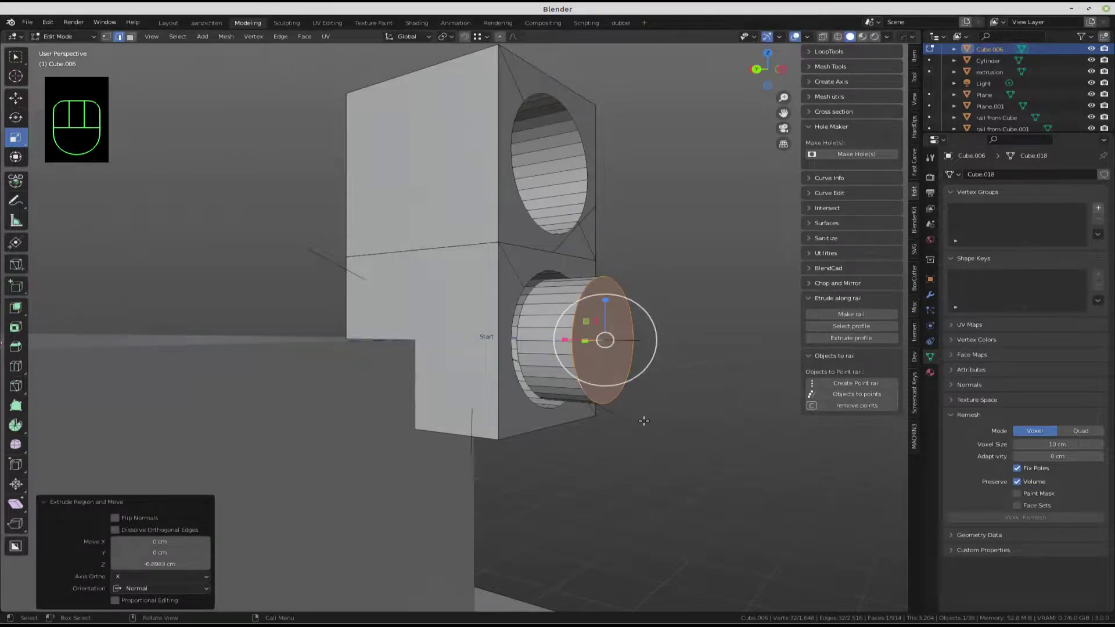
pyautogui.press('l')
# - Place the modified block on all stored points and inspect the pegged blocks around the cube
pyautogui.click(853, 399)
pyautogui.moveTo(471, 561); pyautogui.dragTo(470, 589)
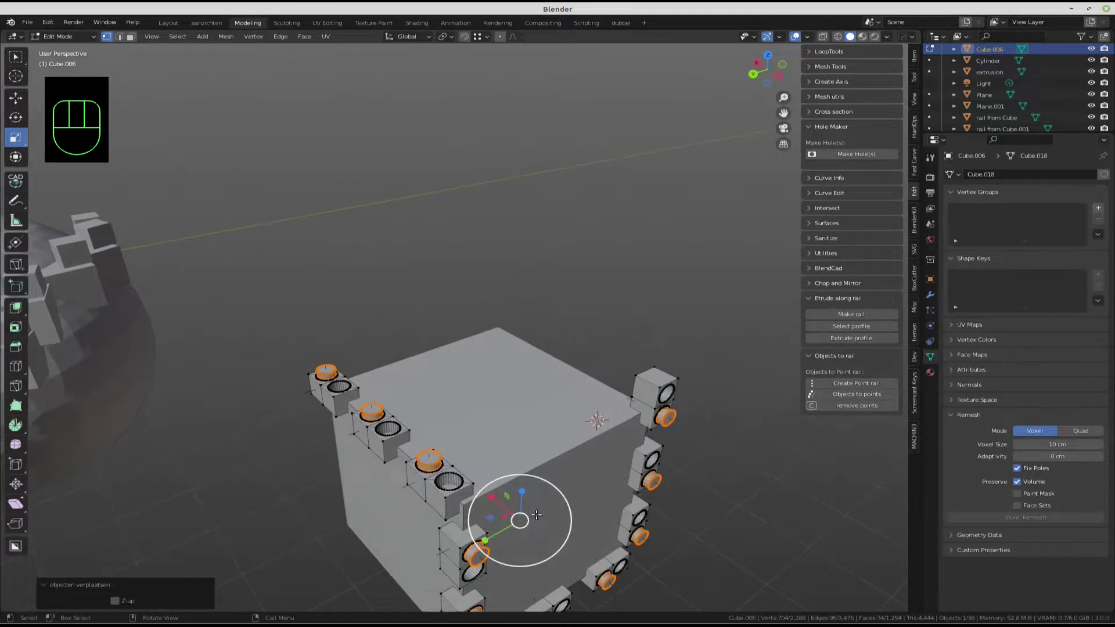
pyautogui.moveTo(447, 559); pyautogui.dragTo(449, 515)
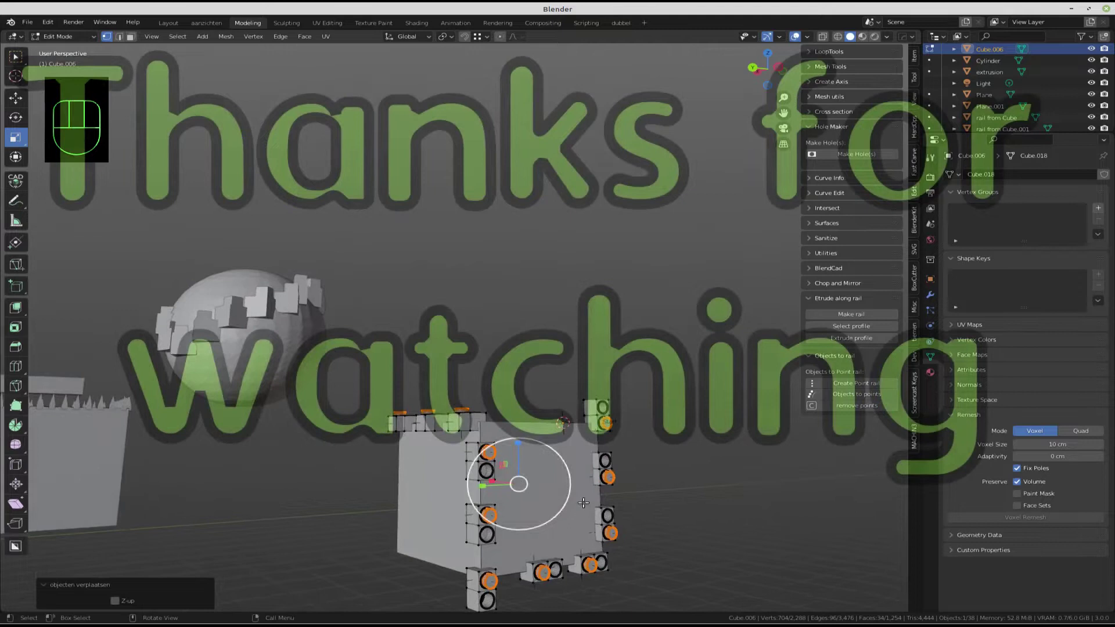